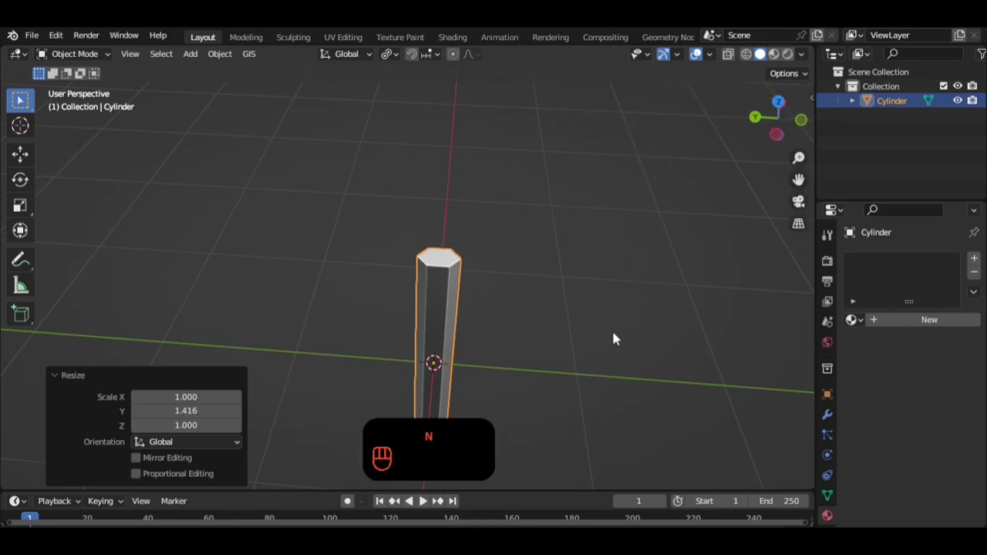
- Scale the handle cylinder along Y and apply its rotation and scale
click(591, 345)
drag(461, 249, 458, 235)
click(446, 233)
key(ctrl+a)
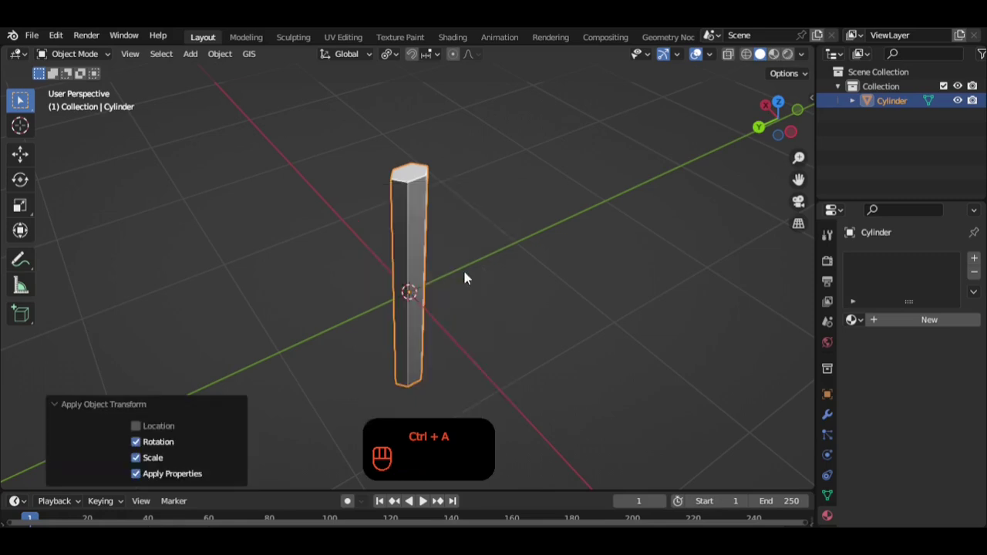
click(548, 271)
drag(520, 270, 493, 229)
drag(501, 247, 493, 275)
- Resize the handle again along Z and re-apply rotation and scale
key(s)
drag(519, 304, 477, 291)
drag(506, 302, 398, 243)
click(423, 244)
key(ctrl+a)
click(456, 273)
drag(438, 281, 560, 341)
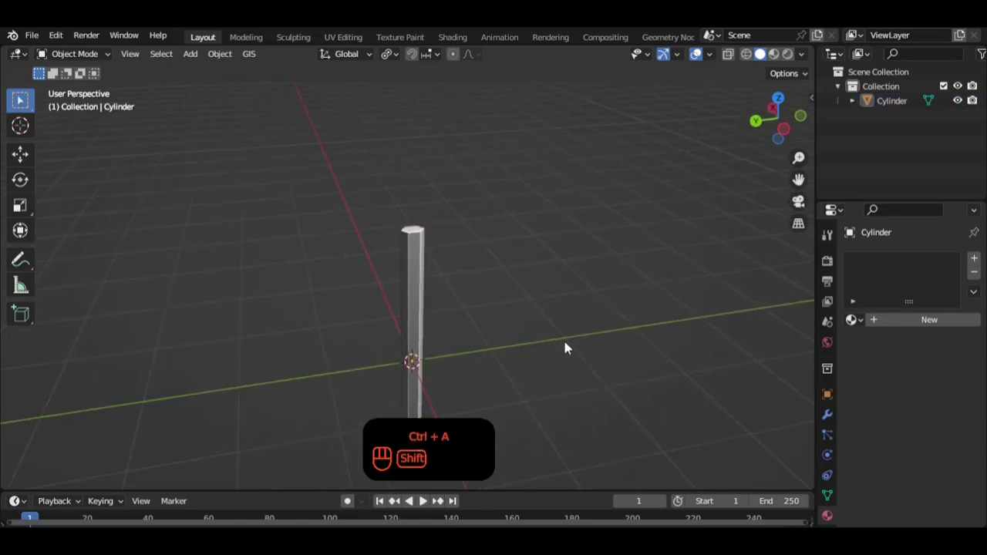
- Add a 6-vertex cylinder, rotate it 90° on X and settle it sideways on top of the handle
key(shift+a)
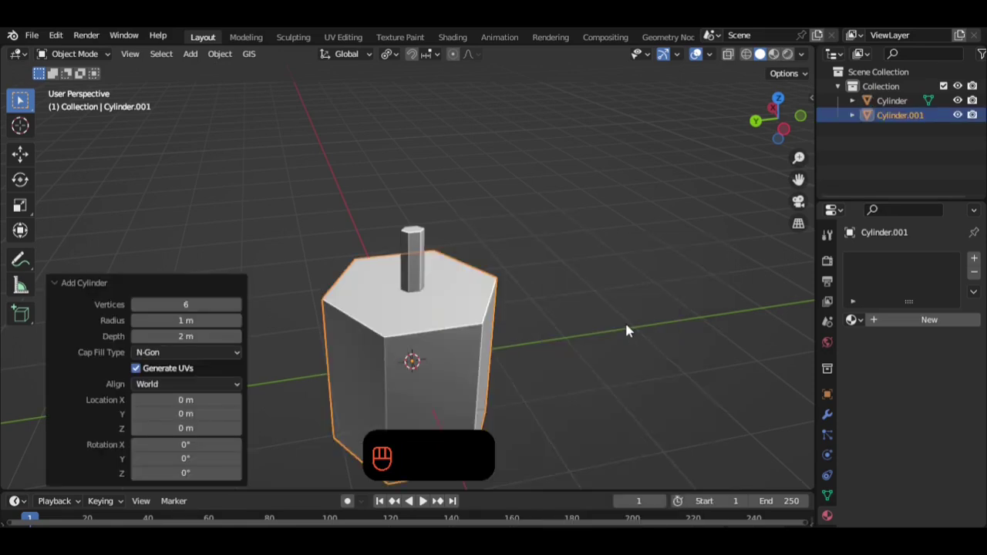
key(r)
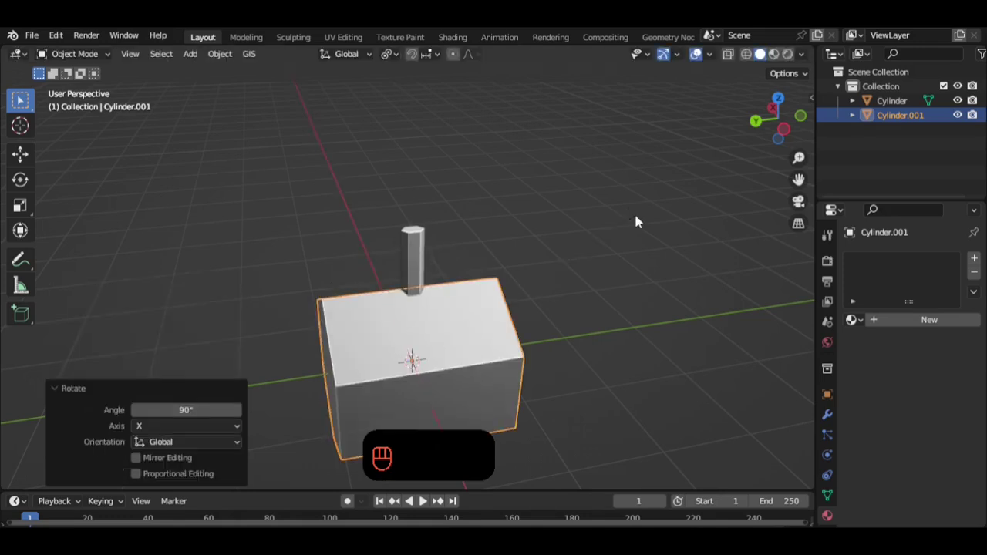
click(792, 138)
key(g)
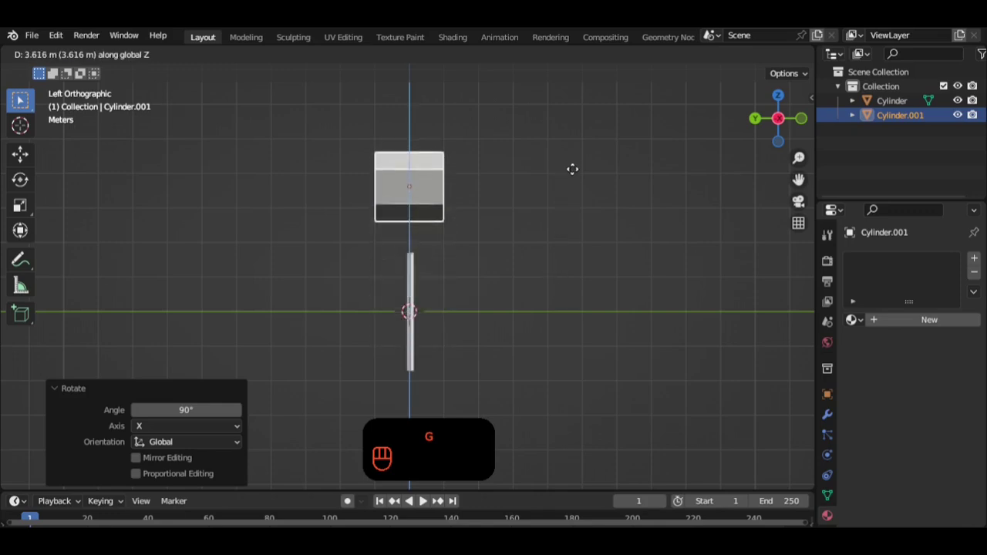
key(s)
key(g)
drag(437, 289, 508, 299)
drag(502, 313, 549, 305)
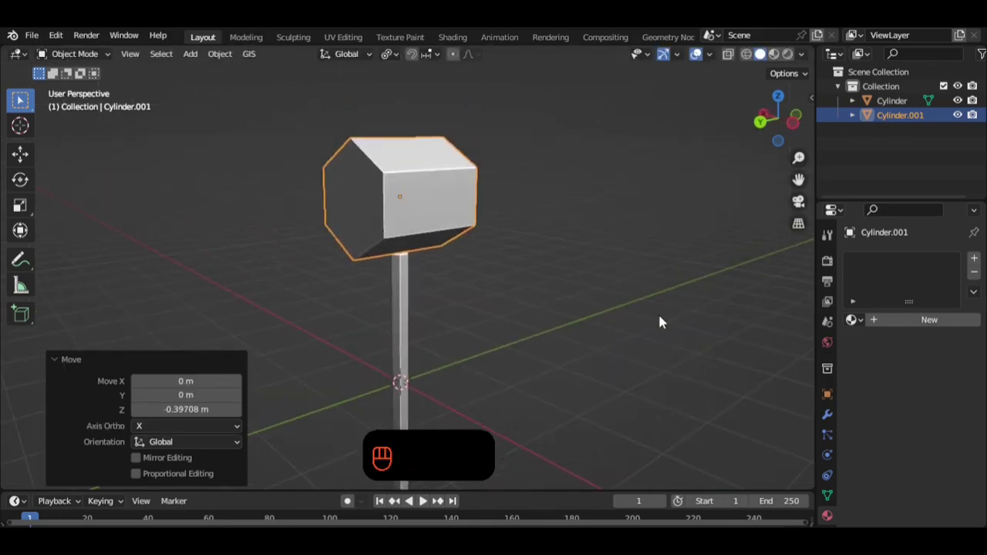
- Stretch the head cylinder lengthwise along Y into hammer-head proportions
key(s)
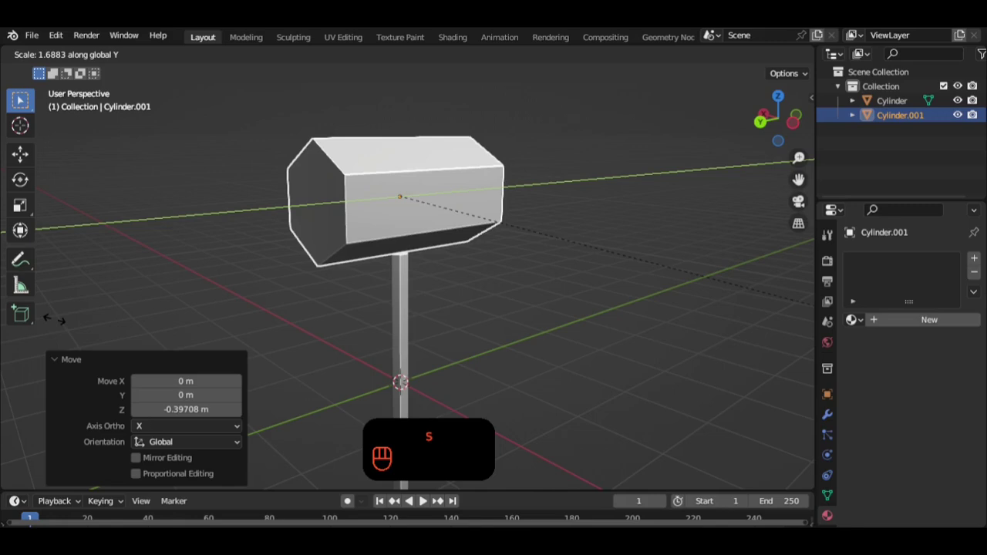
drag(388, 316, 465, 320)
drag(522, 316, 615, 318)
key(s)
drag(531, 304, 390, 313)
drag(394, 278, 396, 294)
drag(466, 288, 398, 286)
drag(388, 295, 446, 315)
key(s)
drag(408, 303, 452, 304)
key(s)
- Lower the handle slightly under the head and review the hammer from all sides
key(g)
drag(468, 311, 401, 274)
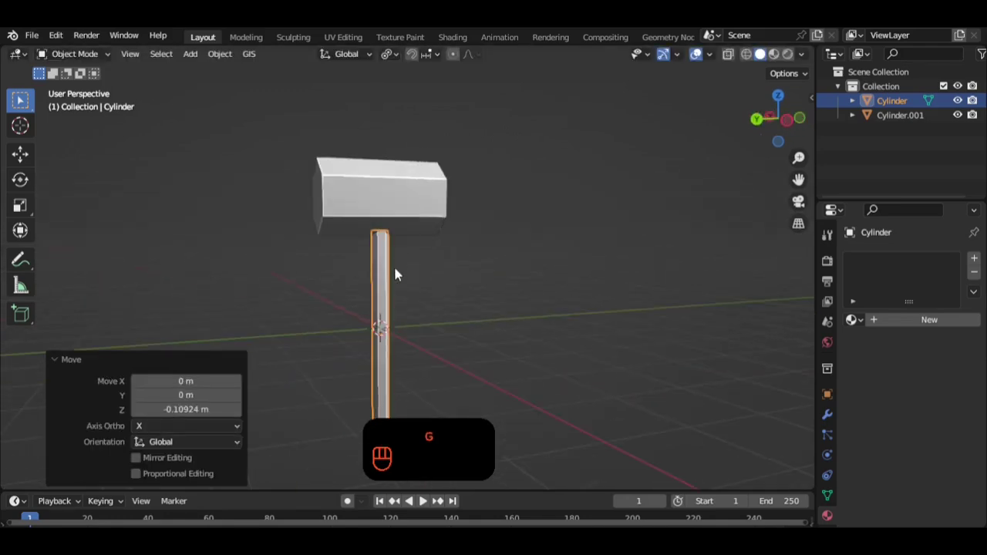
drag(445, 268, 450, 294)
drag(478, 298, 462, 226)
drag(460, 219, 490, 256)
drag(463, 257, 464, 262)
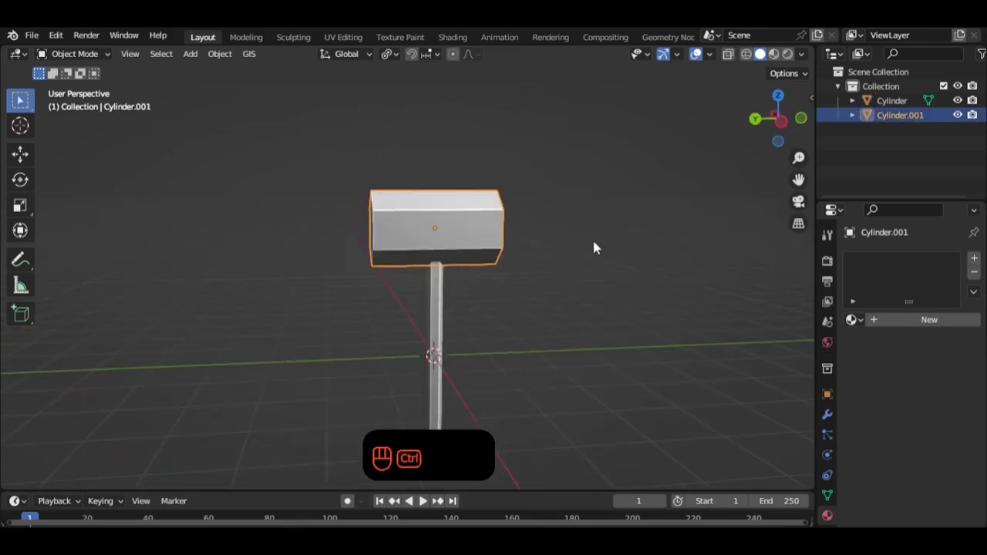
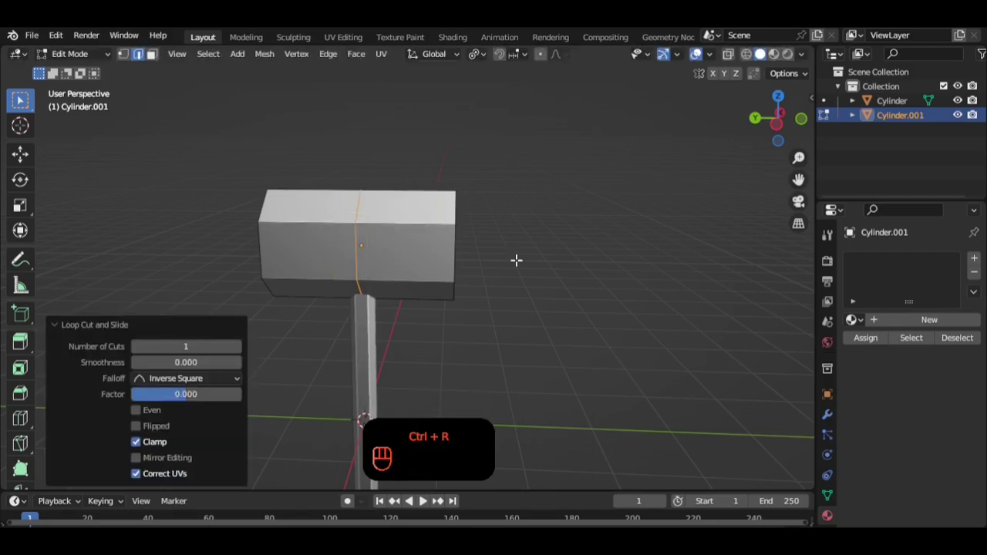
- Cut a centre edge loop in the head and fatten both end sections into wider caps
key(ctrl+b)
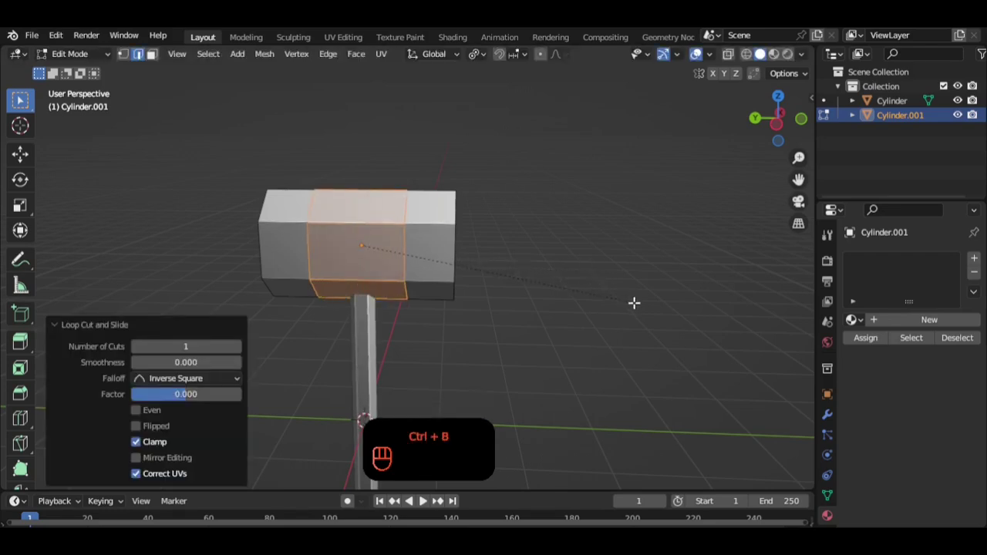
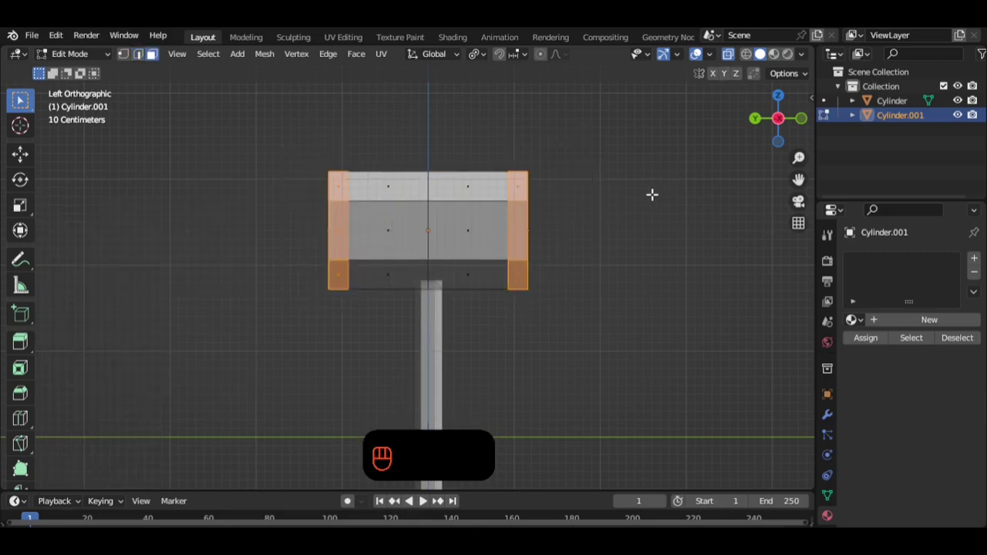
key(alt+e)
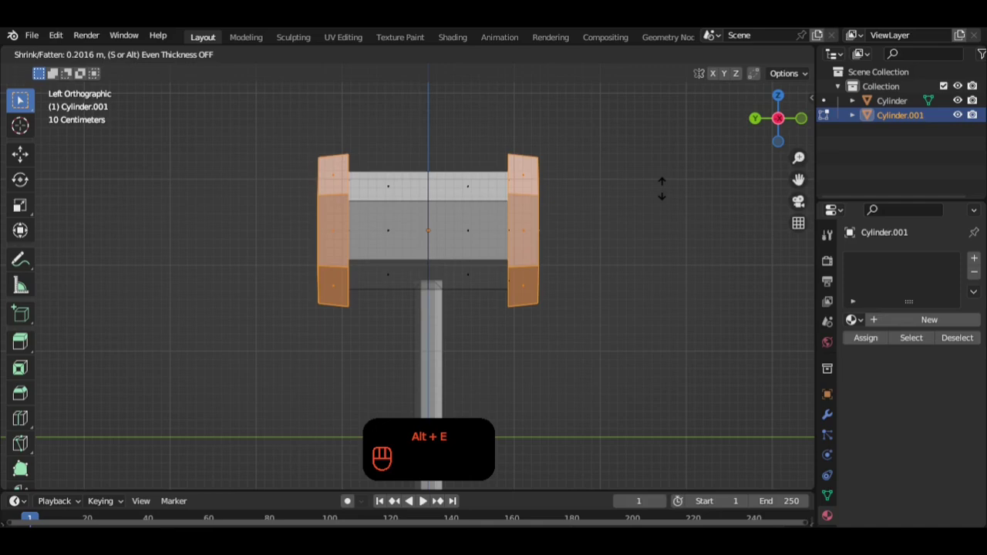
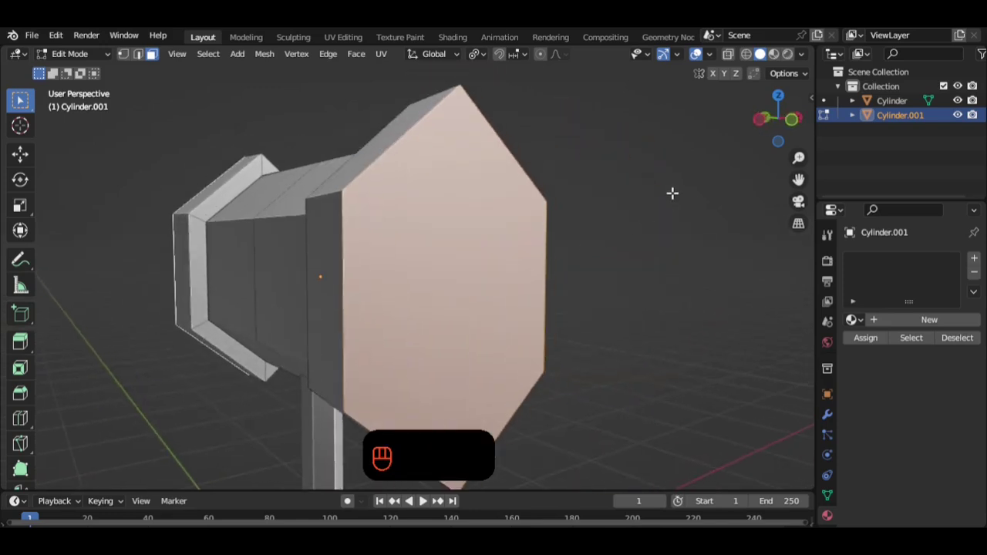
- Inset the hexagonal end face twice, leaving a smaller face inside a border rim
key(i)
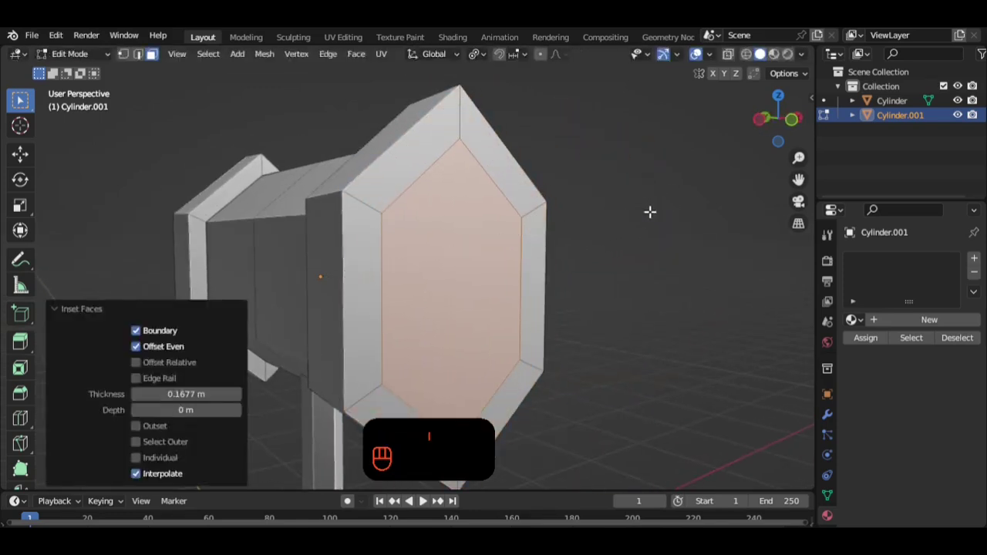
key(1)
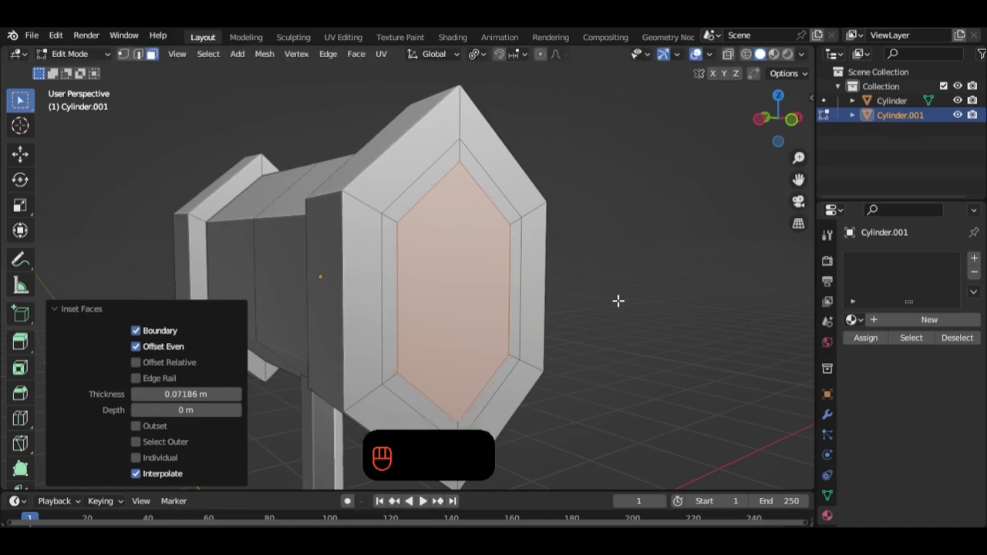
key(1)
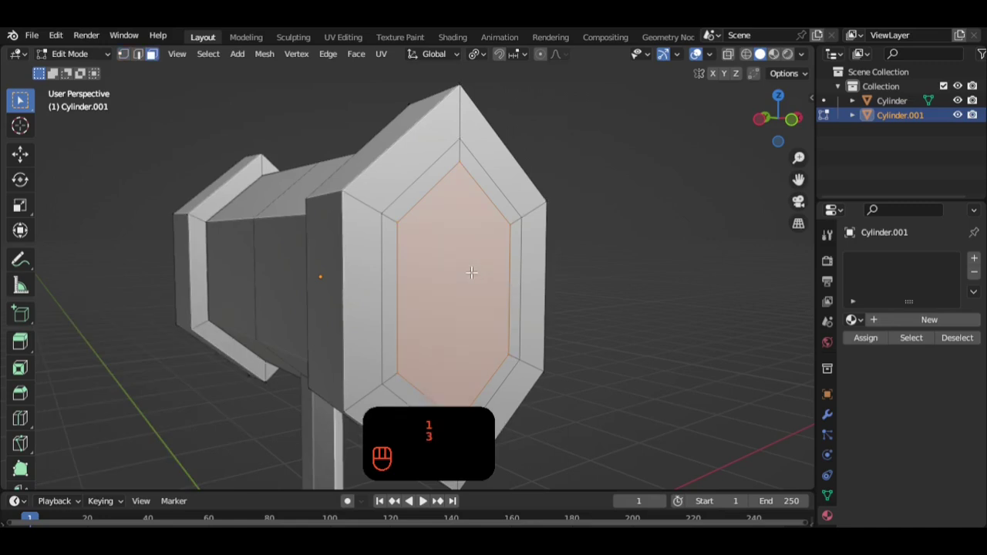
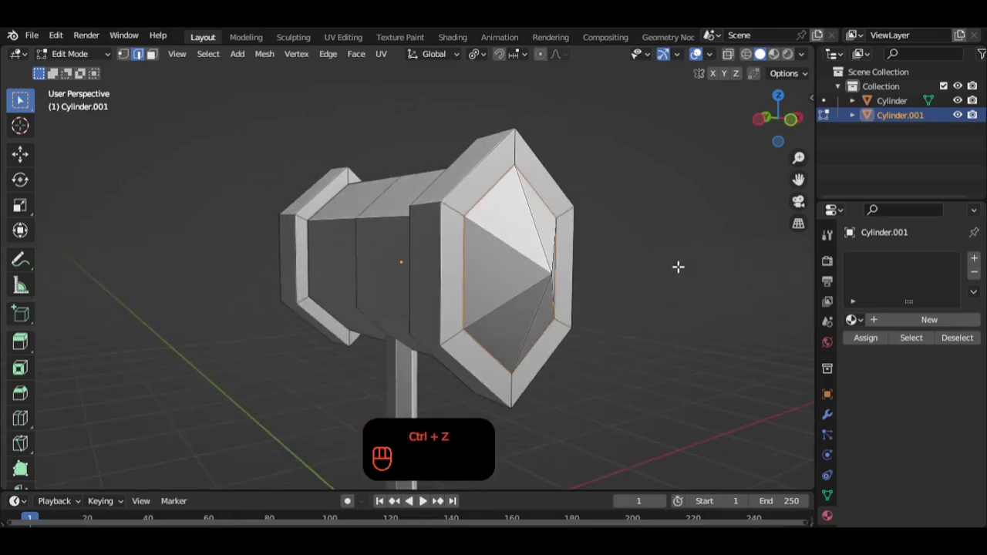
- Resize the spike's face ring, flatten the end vertices into line, then return to edge editing for the centre loop
key(ctrl+b)
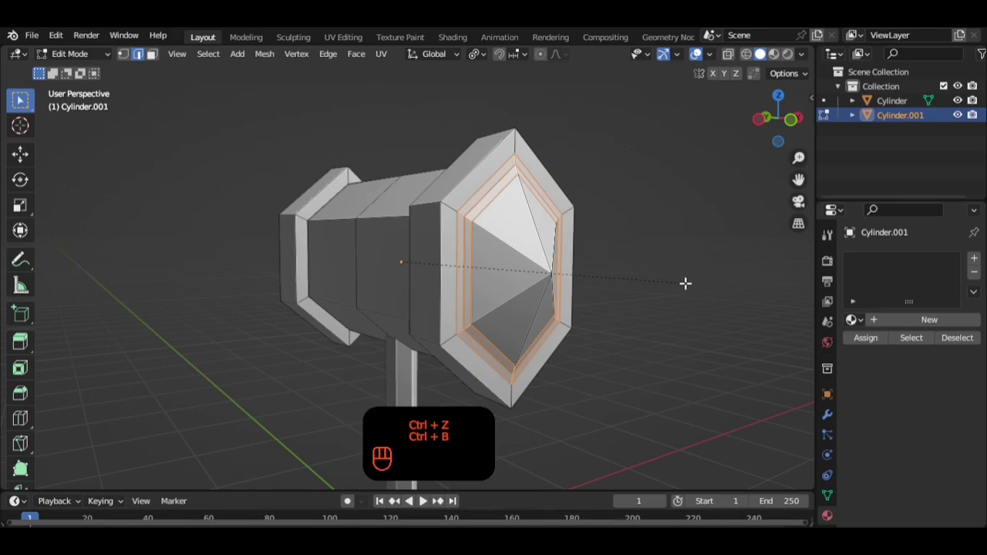
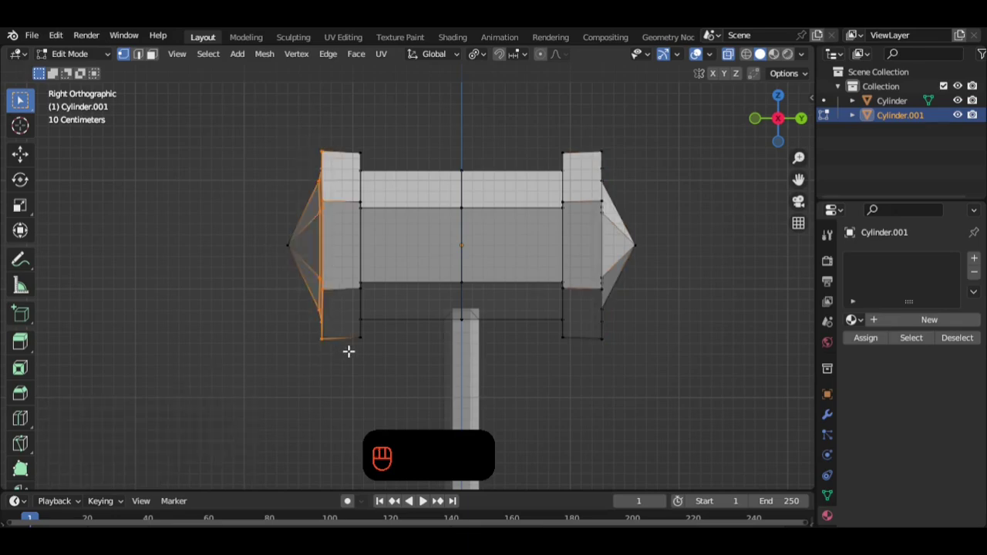
key(s)
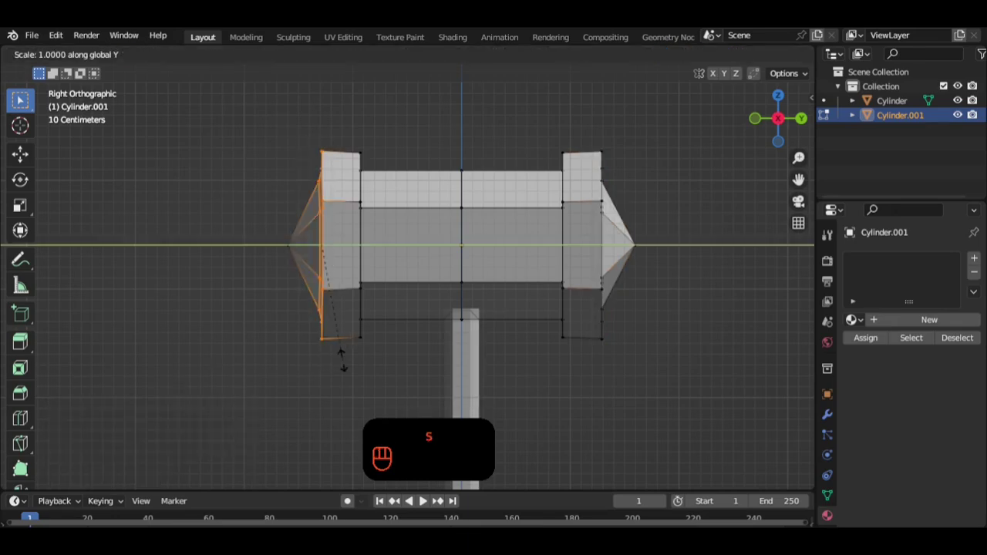
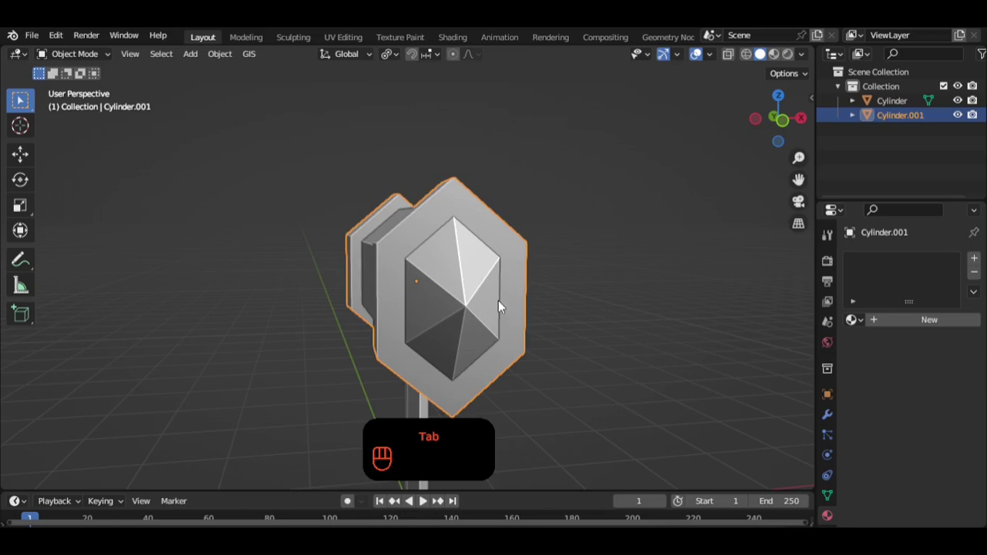
drag(490, 304, 360, 318)
drag(390, 320, 495, 329)
middle_click(488, 328)
drag(460, 327, 448, 342)
key(Tab)
key(2)
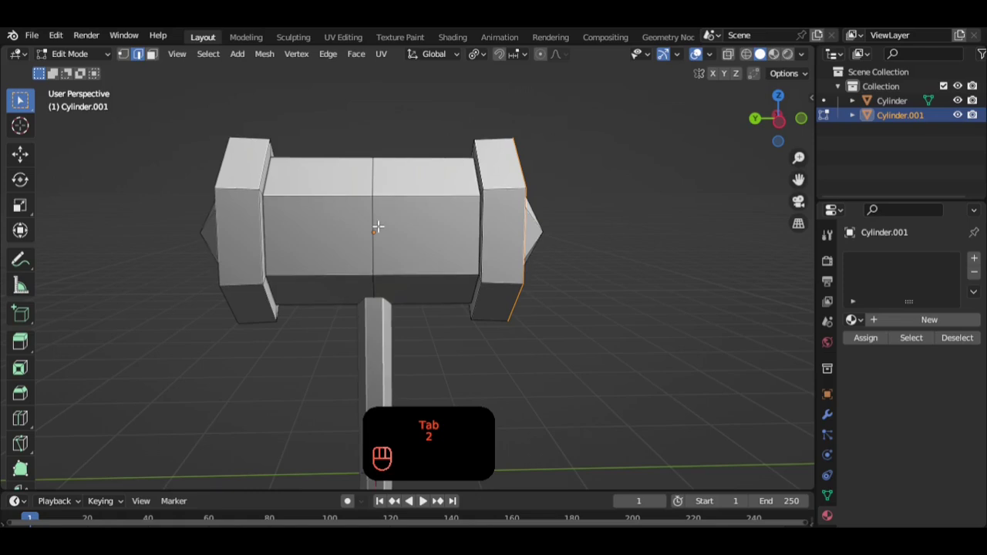
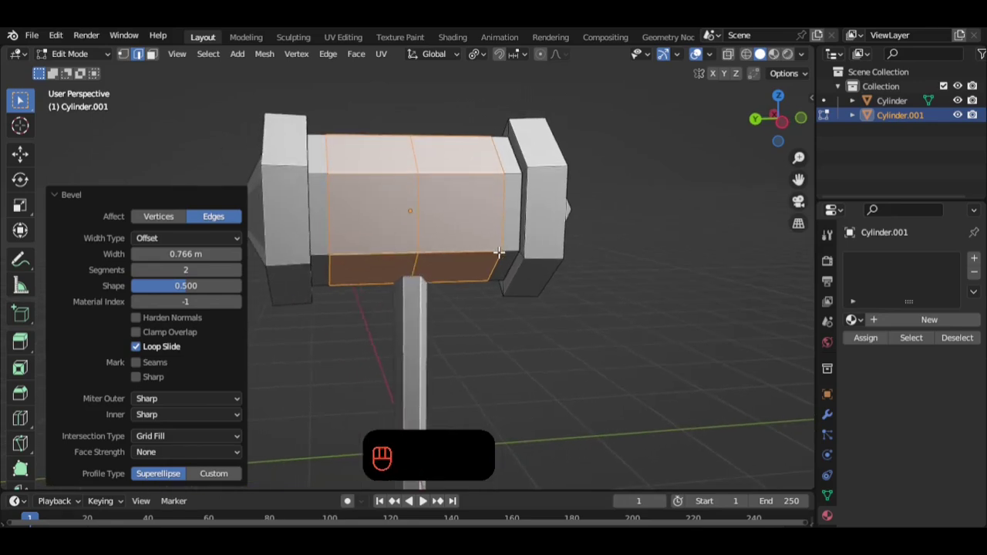
- Inset the centre band faces individually and shrink their extruded tips into pyramid studs
key(i)
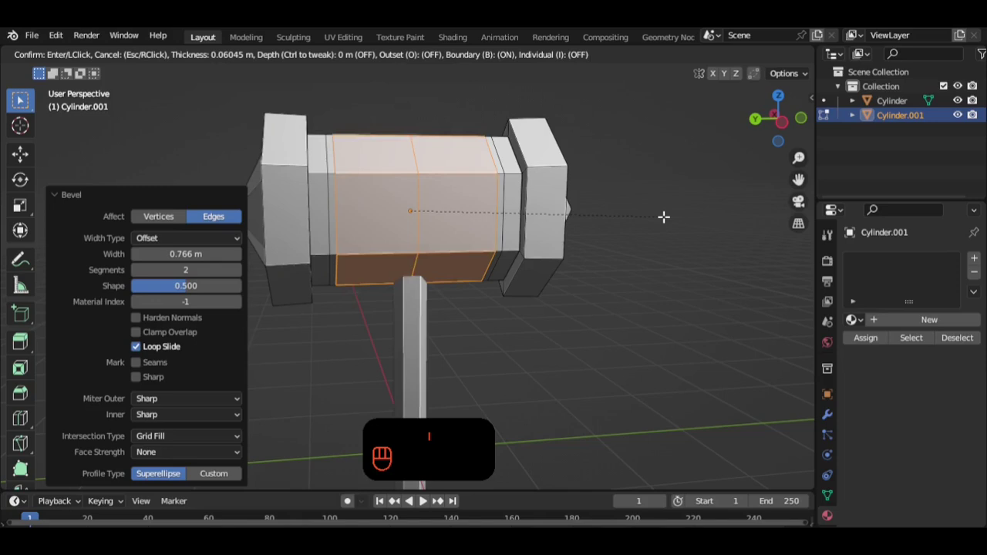
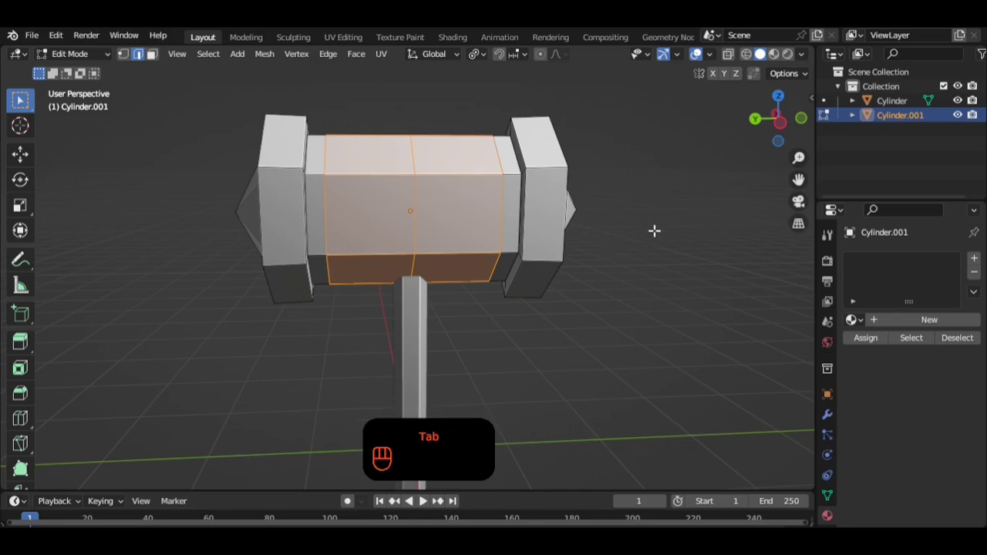
key(i)
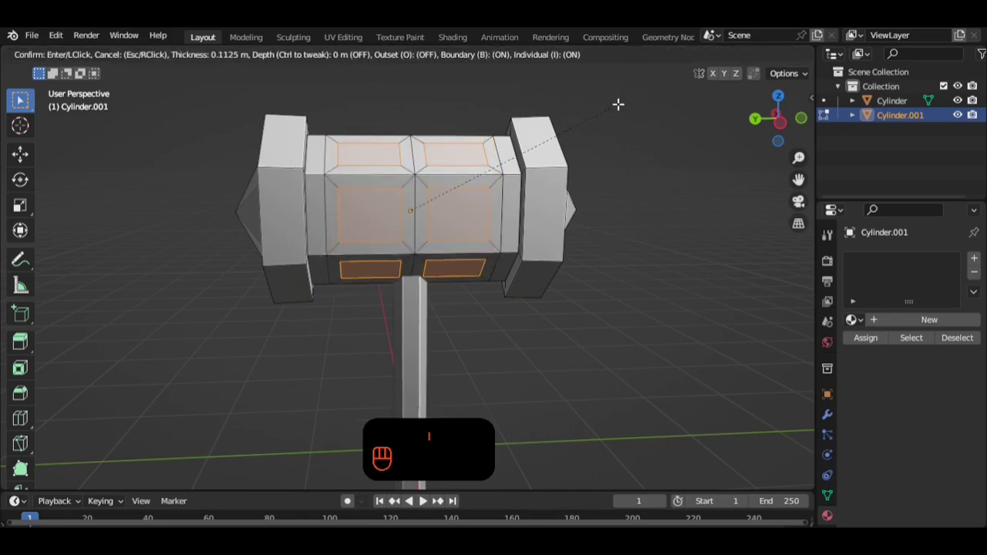
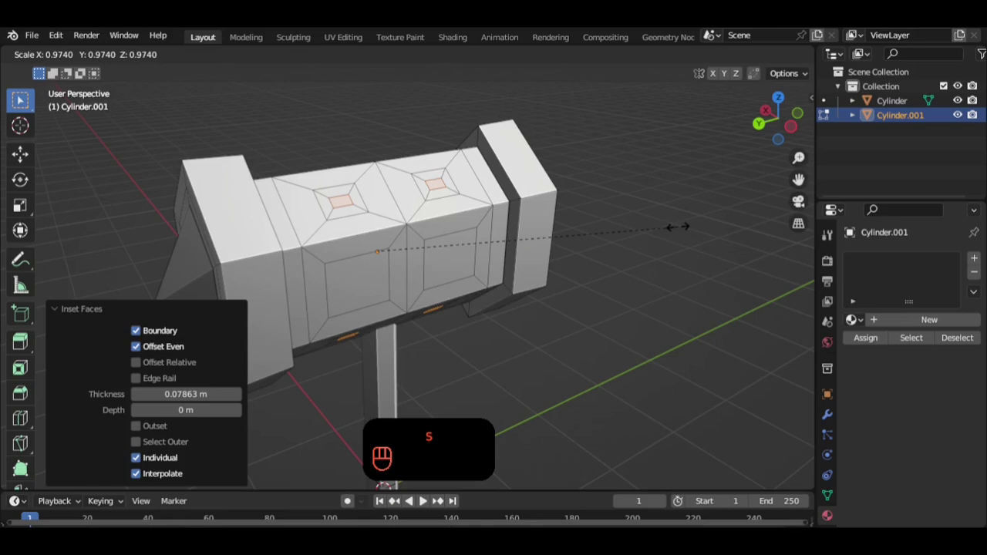
key(s)
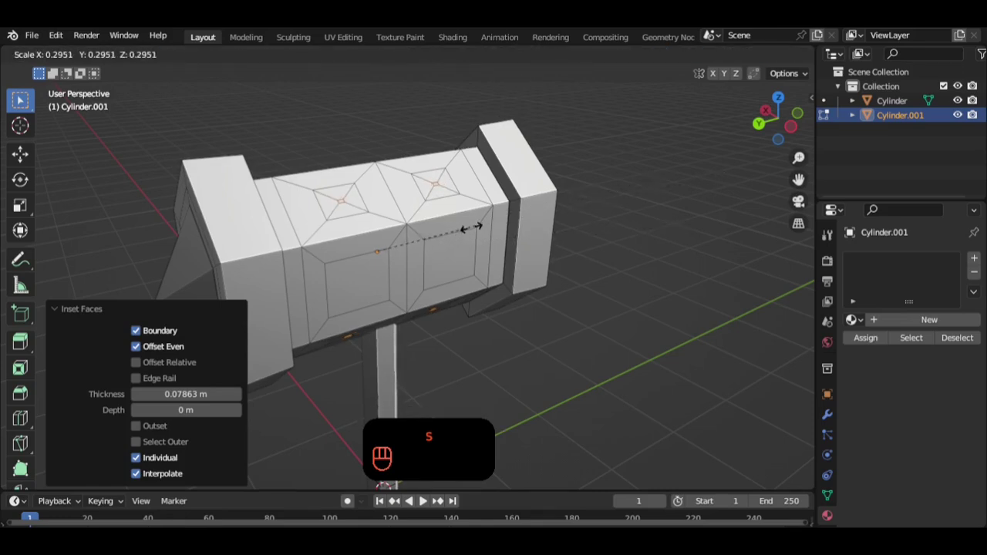
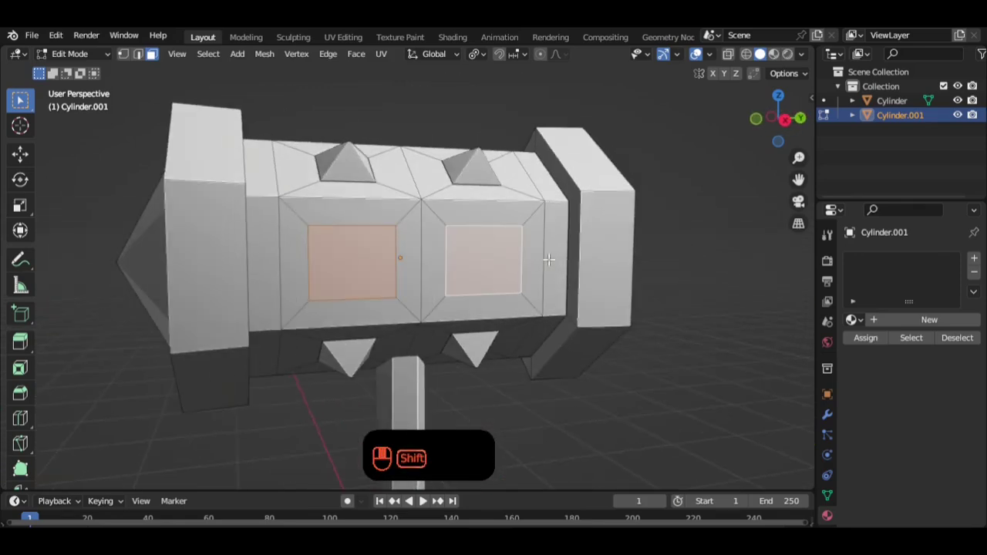
- Inset and shrink the two front band faces into pyramid studs, then review studs on top, bottom and front
key(i)
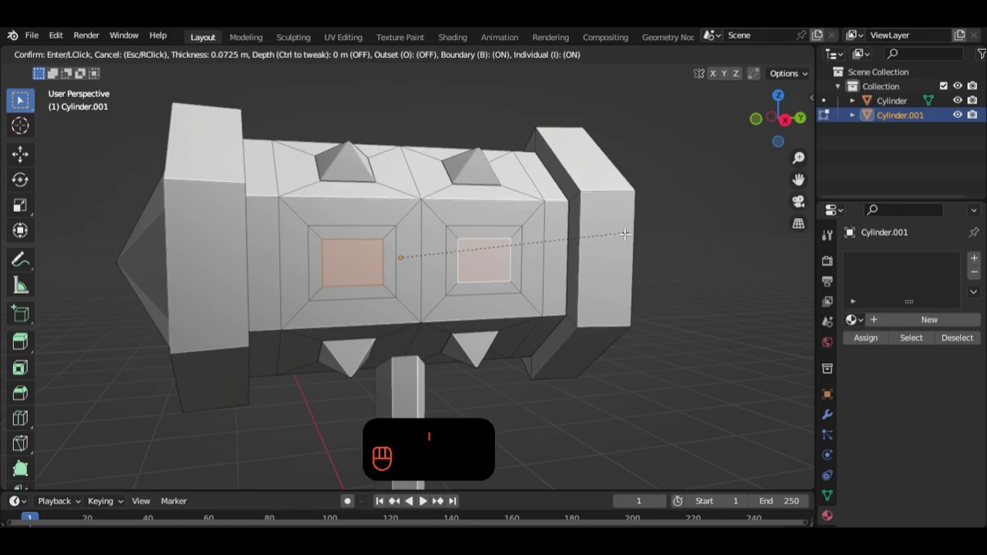
key(s)
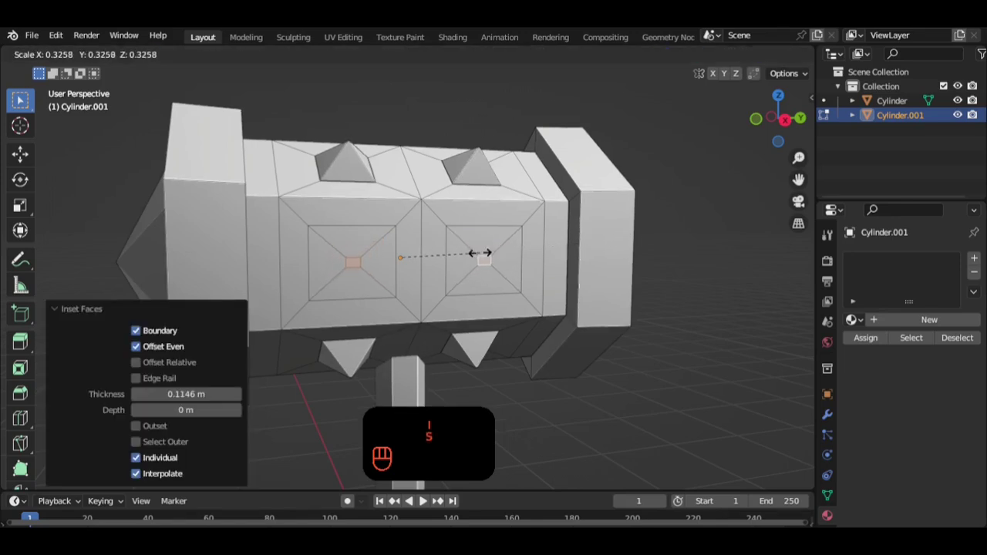
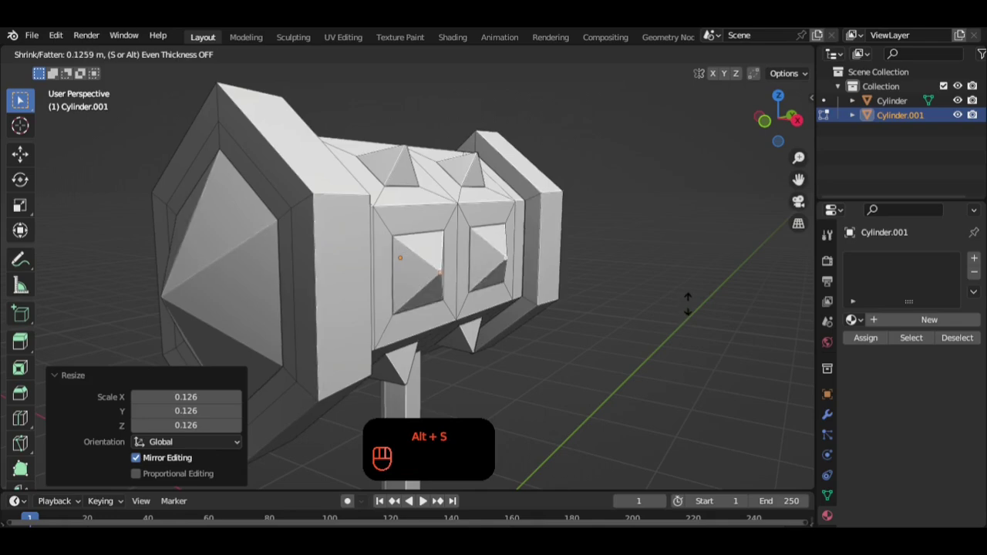
key(Tab)
drag(632, 308, 569, 305)
drag(532, 303, 541, 314)
drag(542, 314, 508, 314)
drag(455, 316, 431, 313)
drag(431, 303, 487, 300)
drag(478, 299, 458, 297)
drag(493, 305, 119, 301)
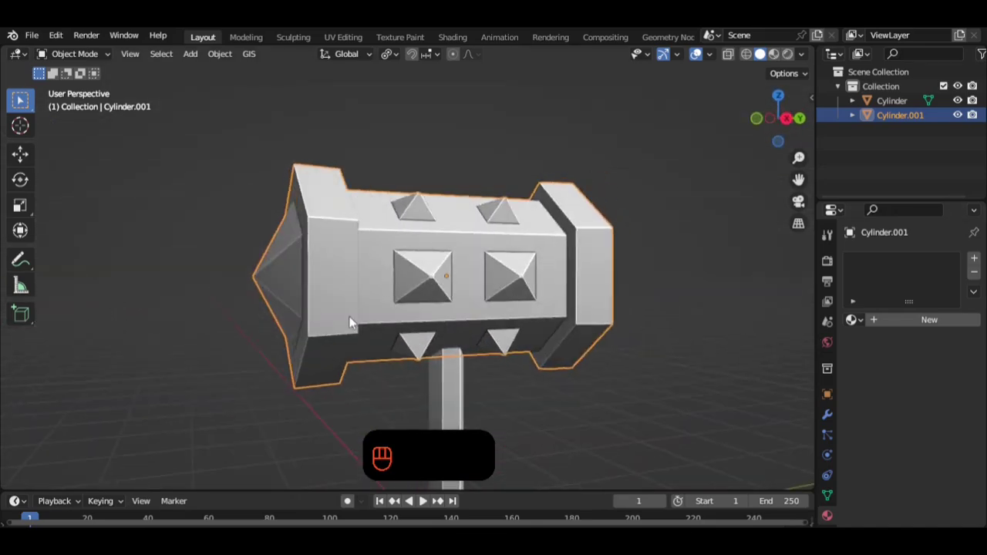
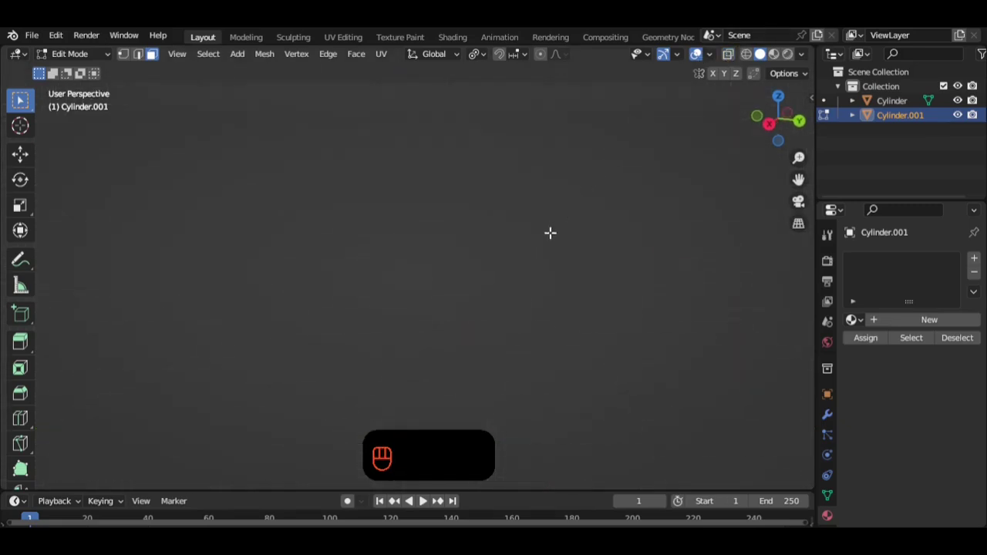
- Inset the end-block side faces twice, shrink them to points and stretch the spike tips along the head's length
key(3)
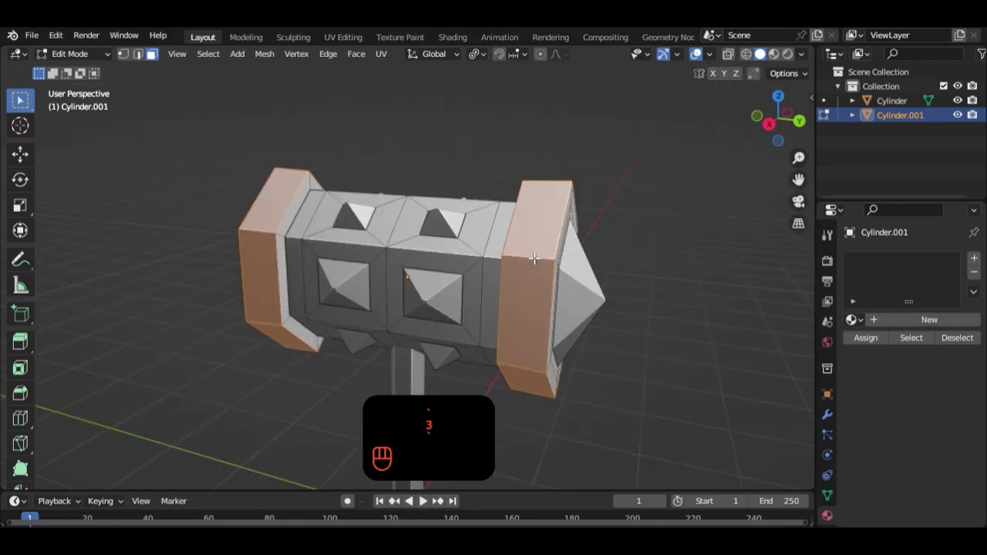
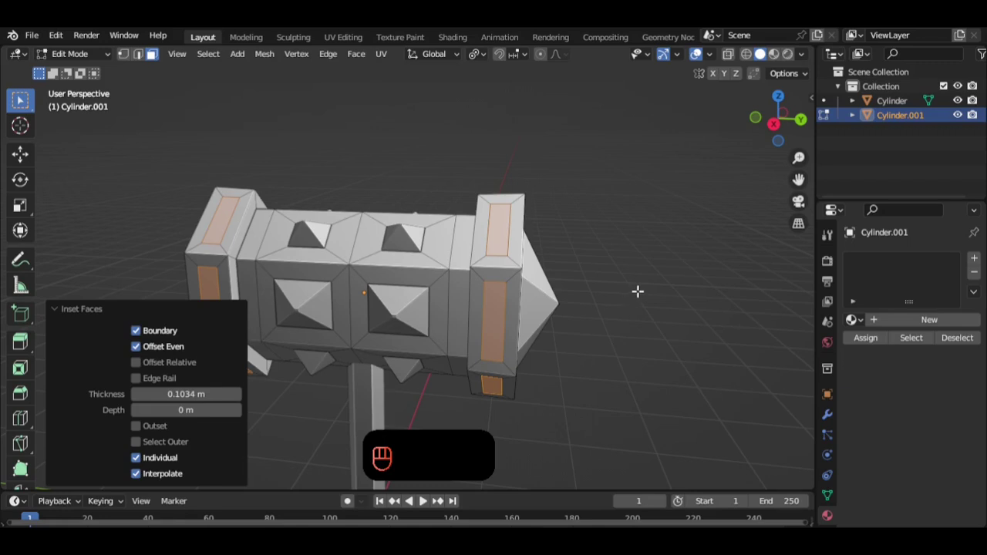
key(i)
key(s)
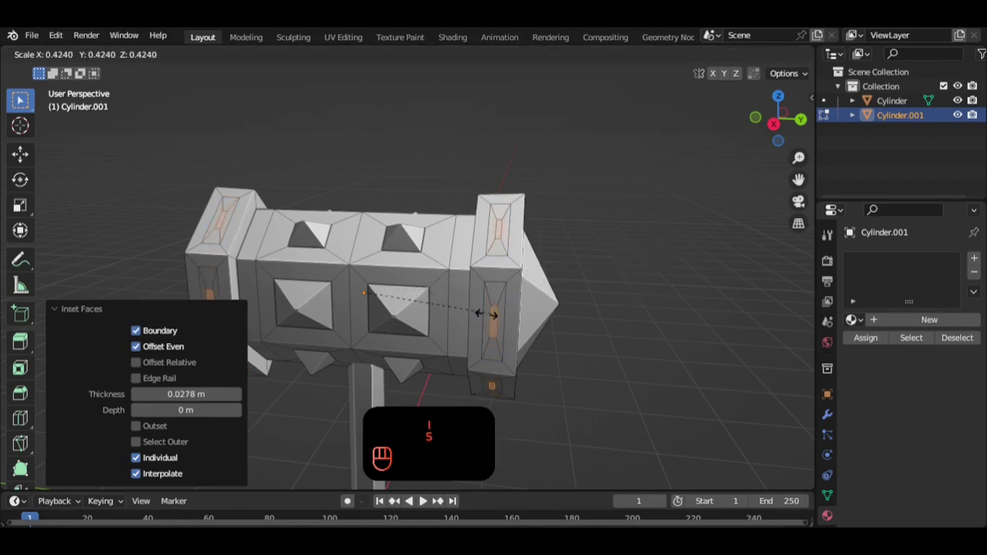
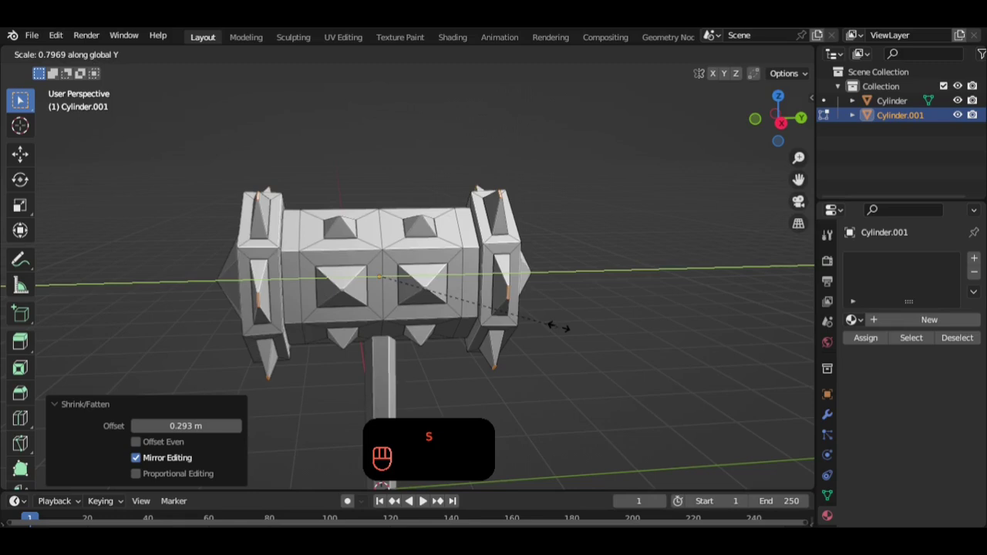
drag(488, 61, 562, 122)
key(s)
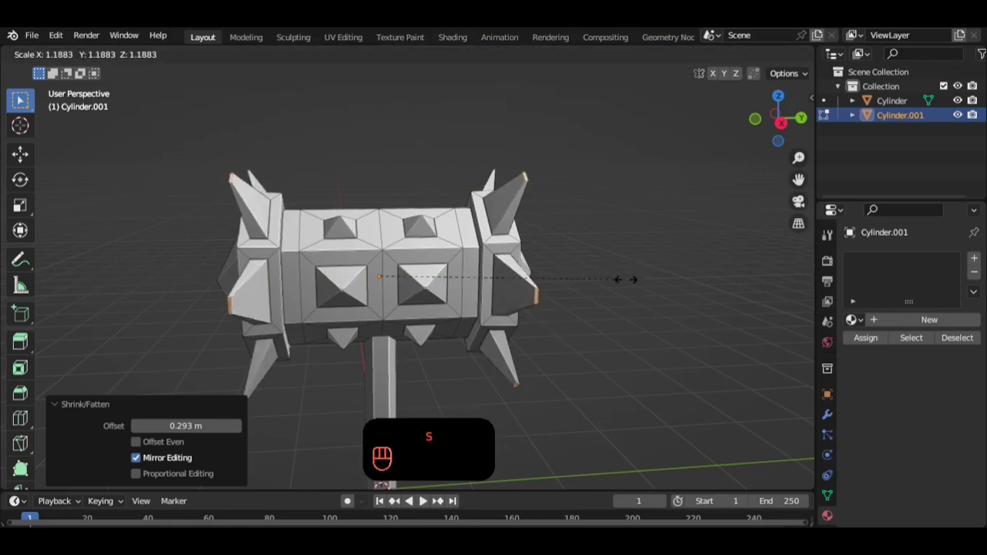
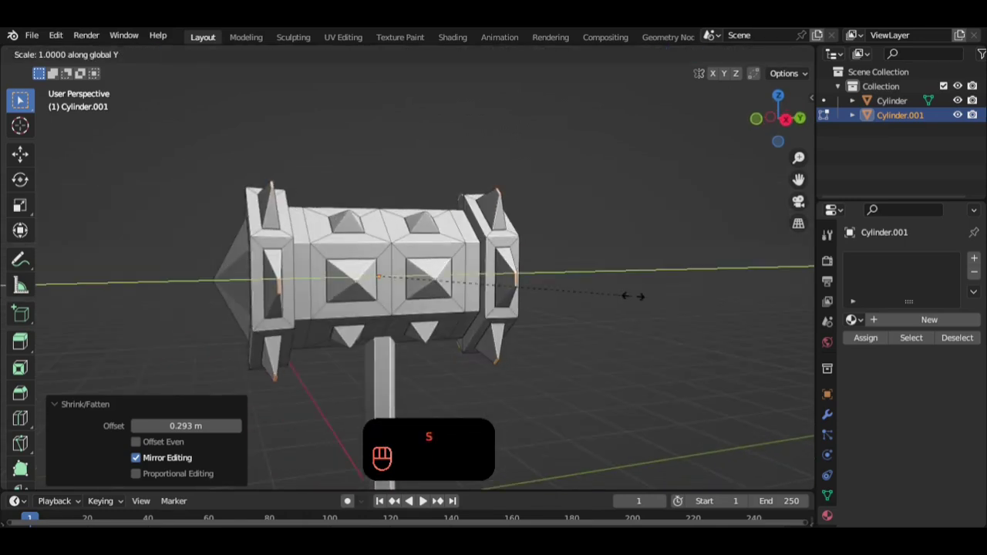
- Flatten and finalise the spike tip scaling, leaving corner spikes angling out around each cap
key(Tab)
drag(605, 311, 347, 310)
click(364, 297)
drag(422, 300, 435, 273)
drag(407, 240, 398, 255)
click(397, 246)
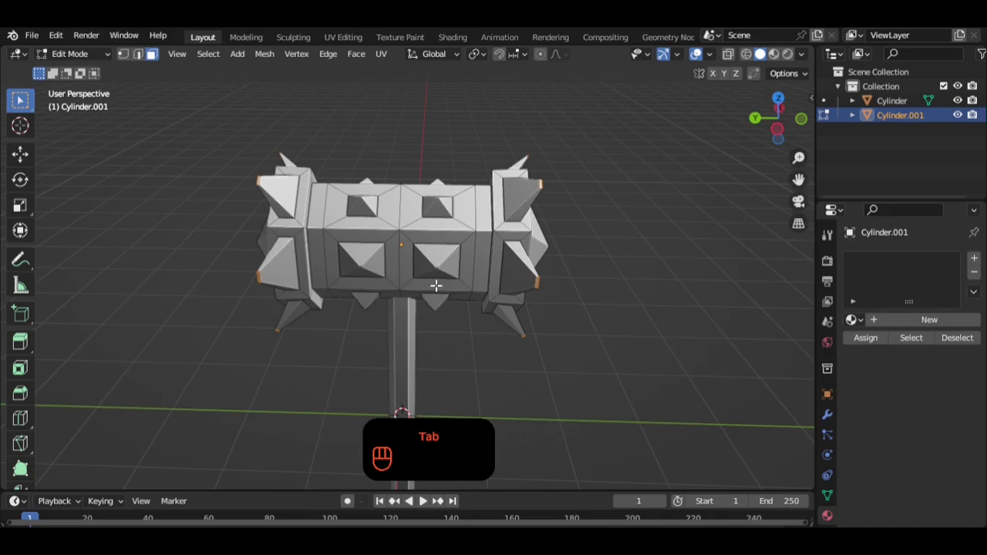
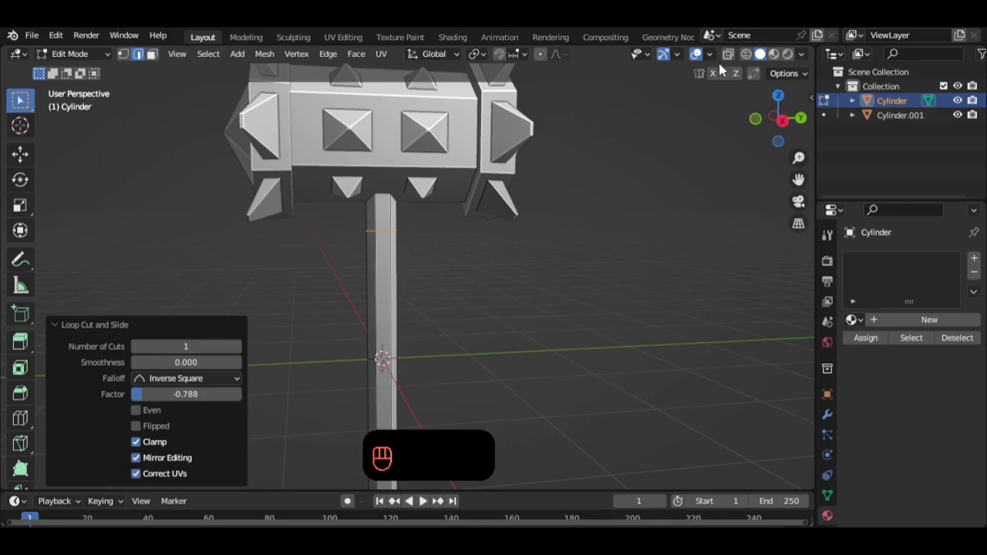
- With the head see-through, add edge loops at the handle top and fatten that section into a thick collar
key(3)
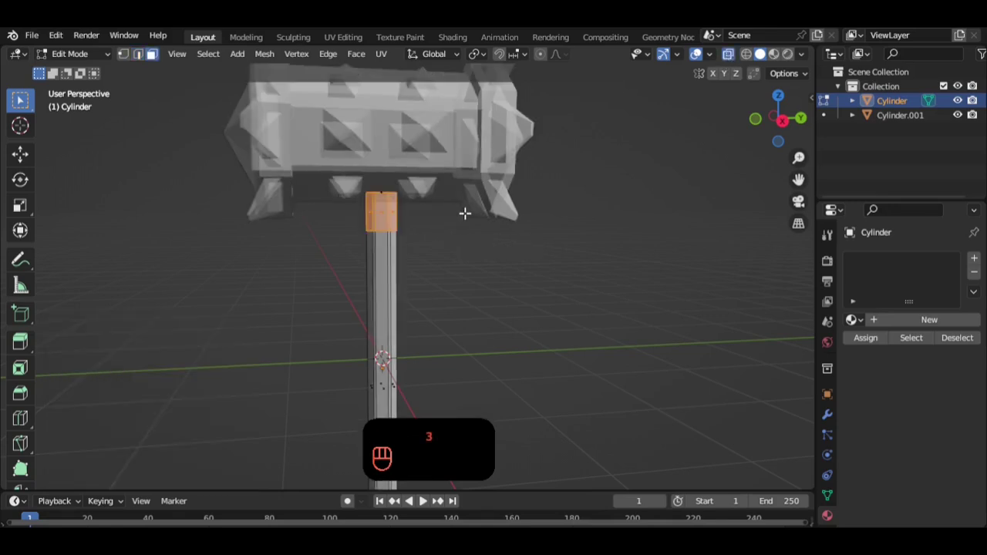
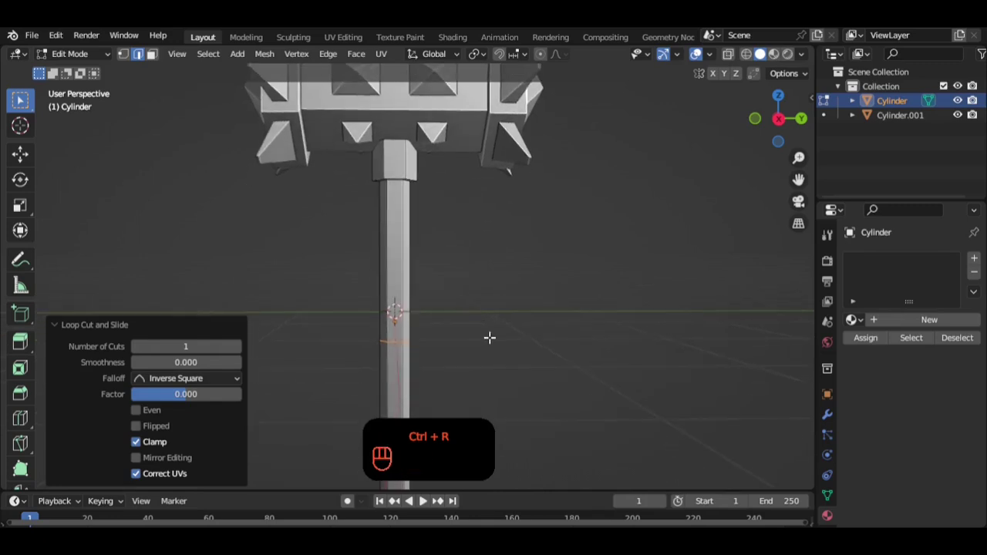
key(g)
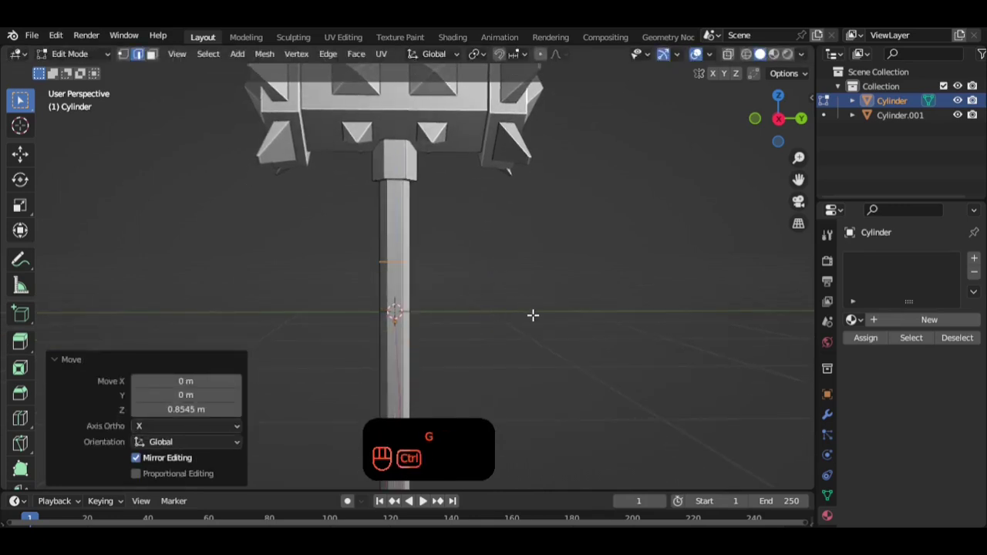
key(ctrl+b)
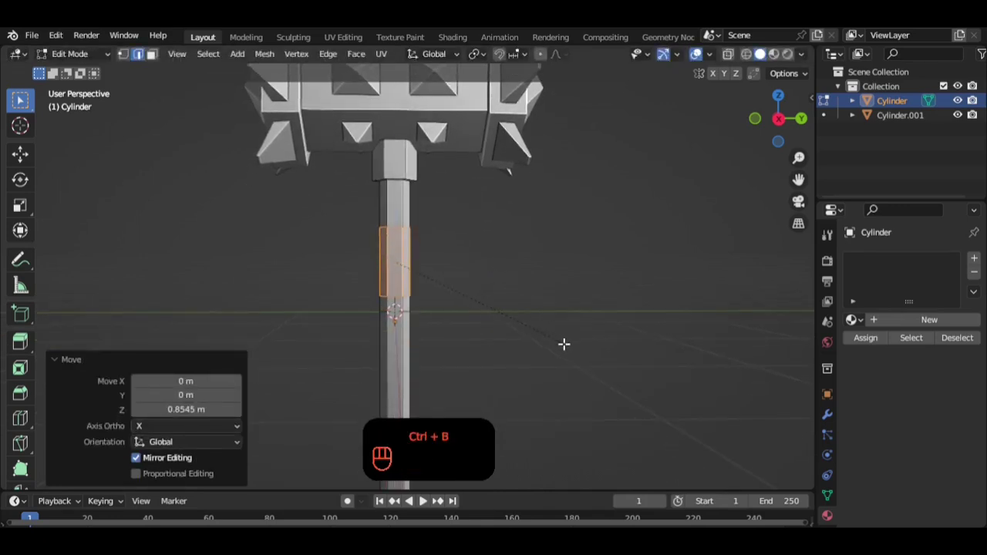
key(alt+e)
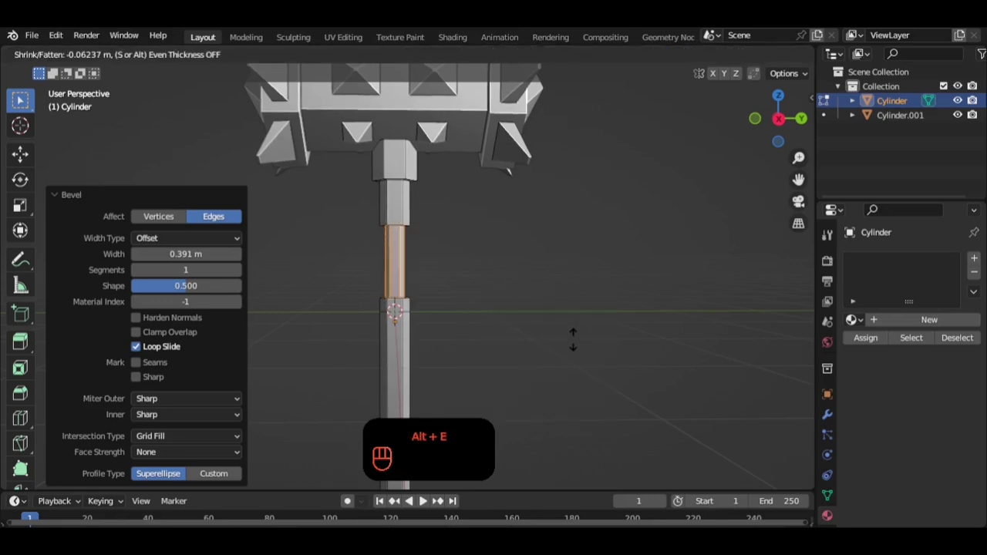
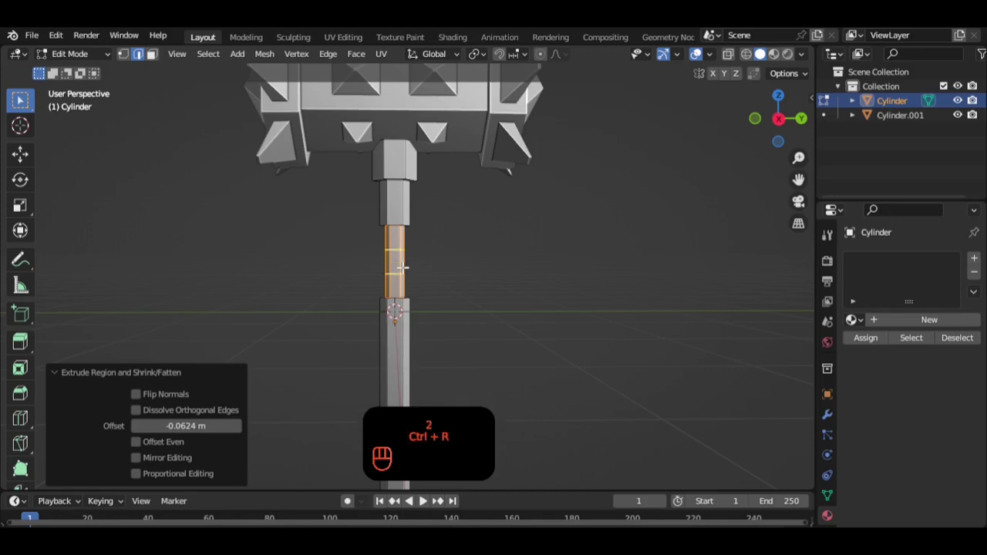
- Bevel the narrow band below the collar and push it out into a bulging ring
key(ctrl+b)
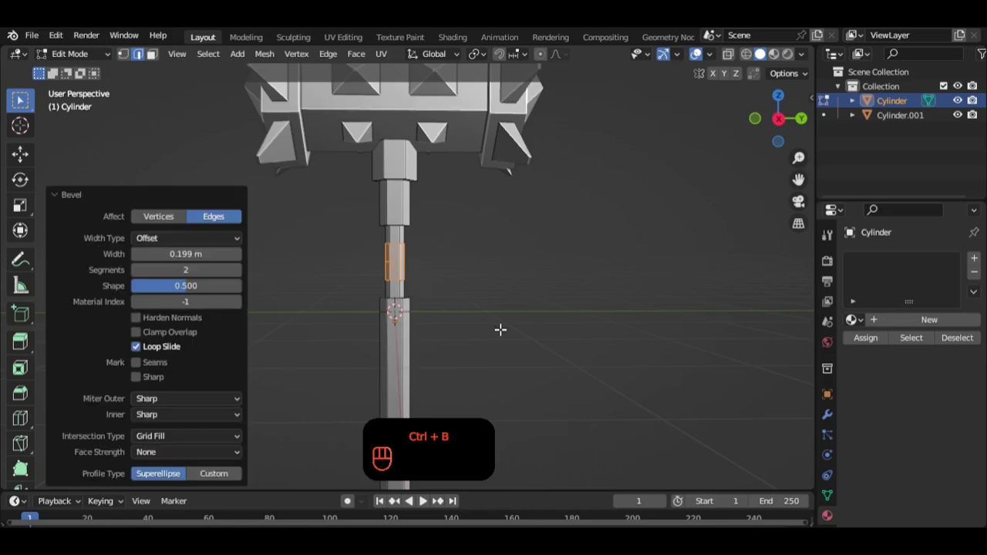
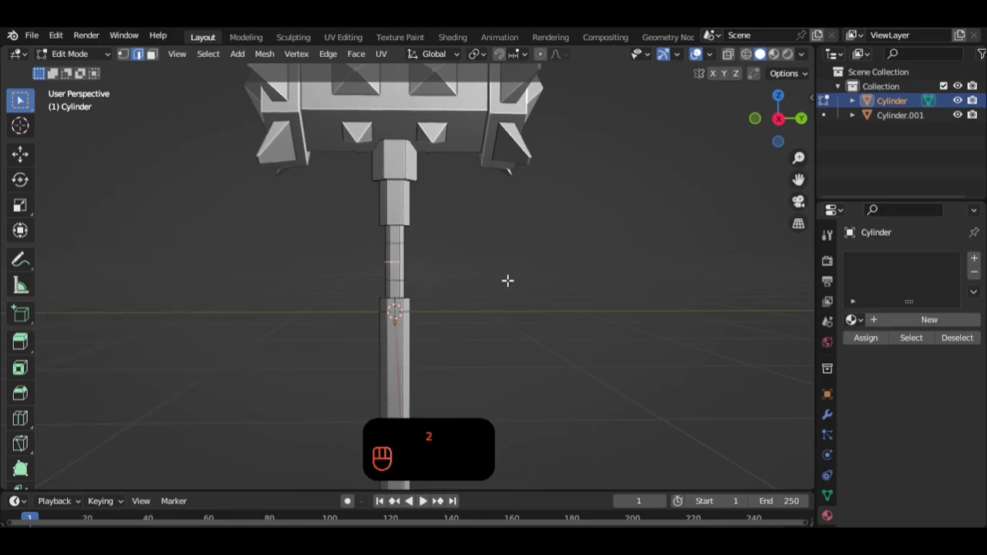
key(alt+s)
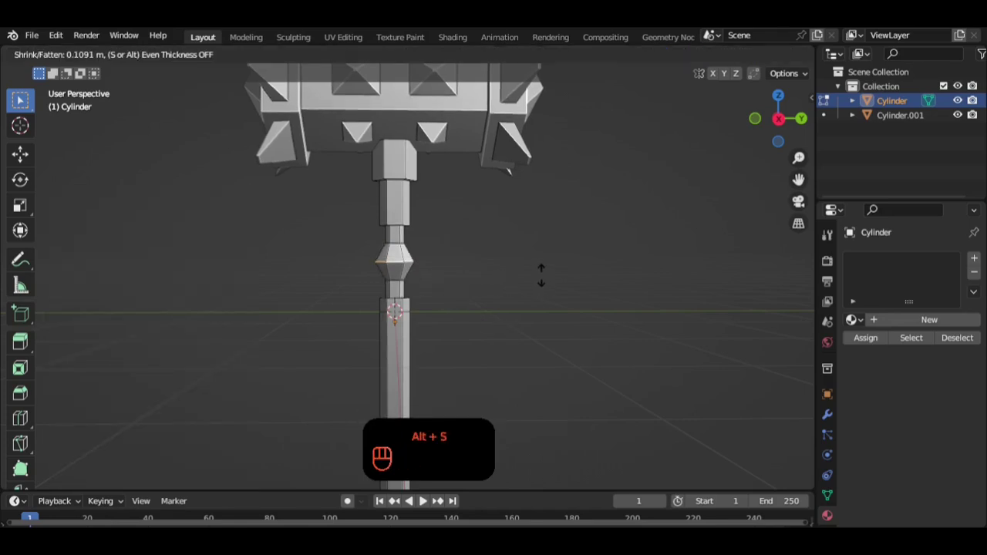
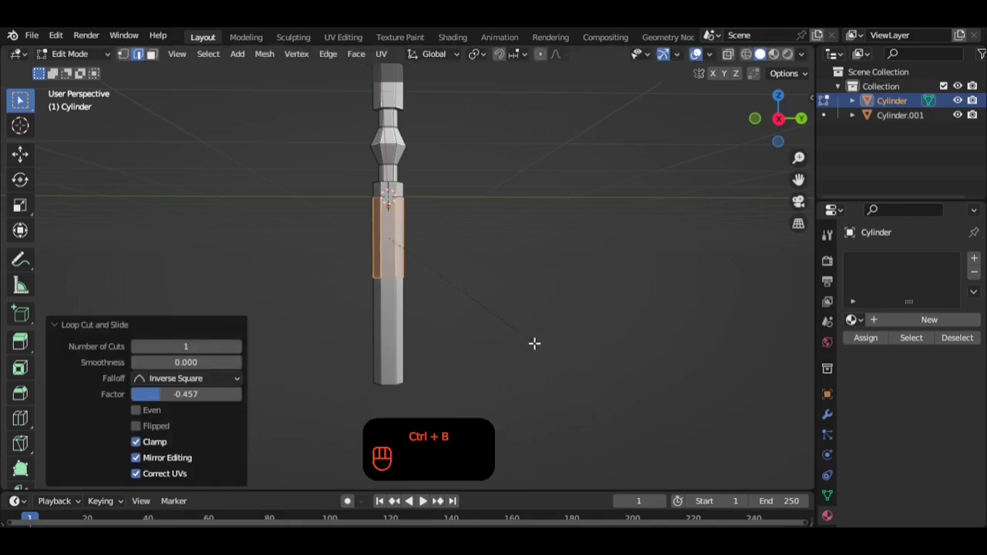
- Slim the lower handle into an inset grip and add an edge loop near the handle bottom
key(alt+e)
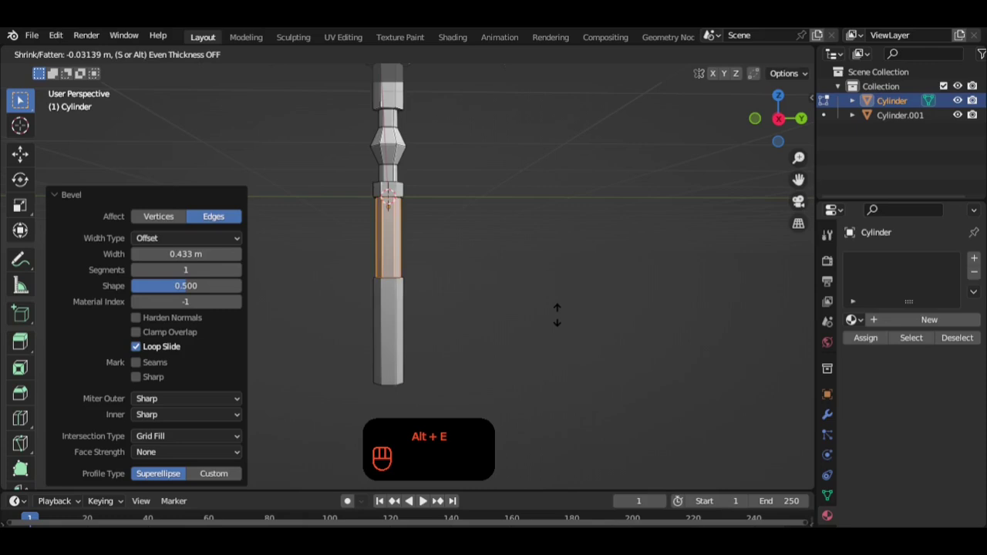
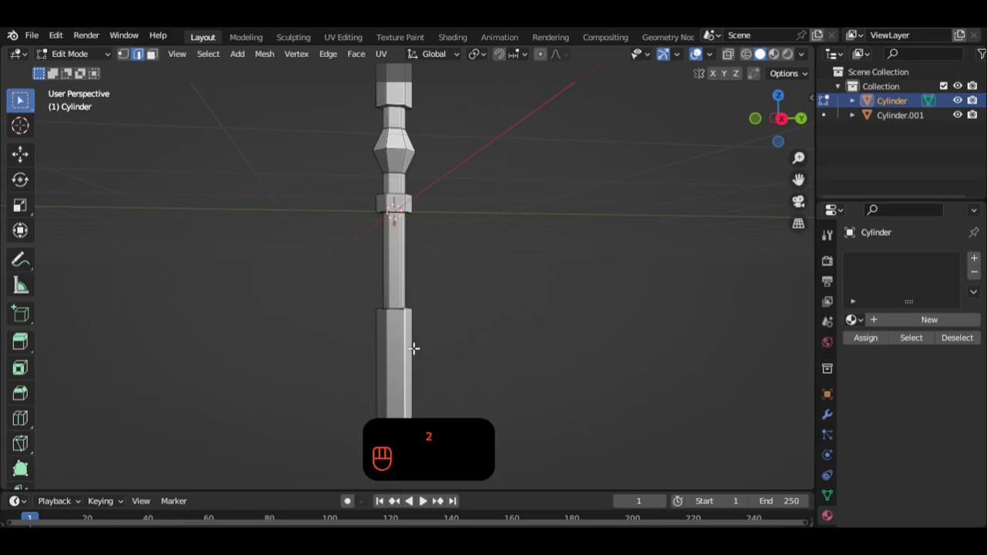
key(ctrl+r)
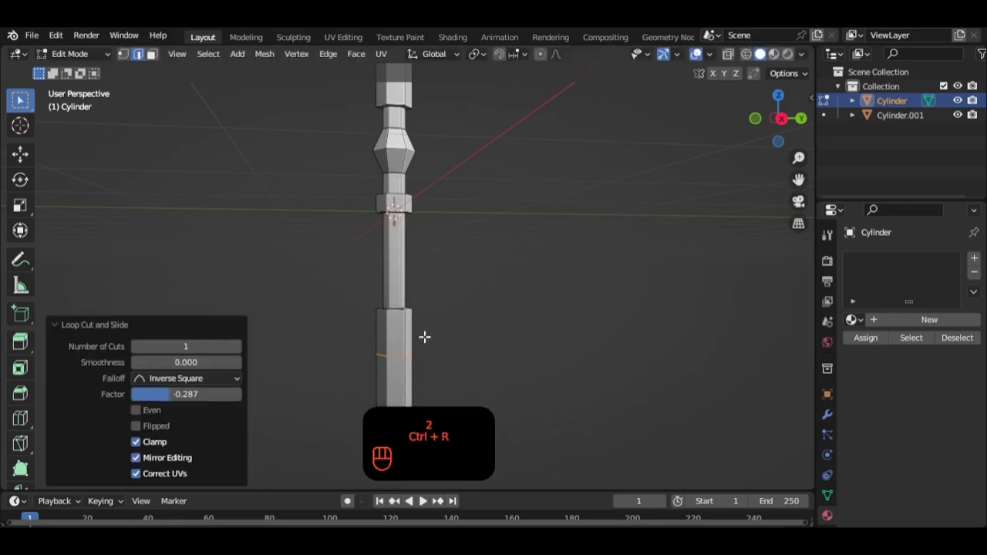
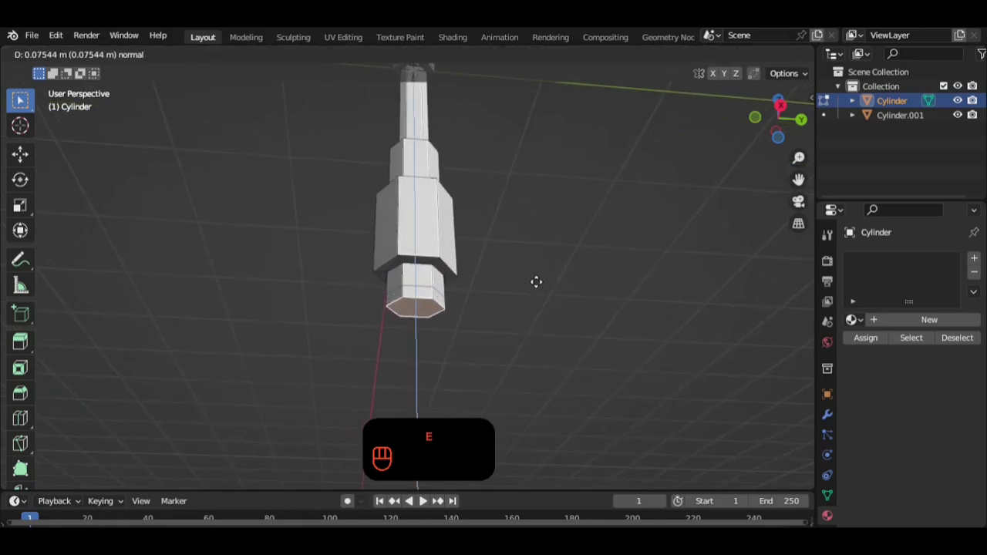
- Widen the extruded bottom face and extrude a tapering pommel section from it
key(s)
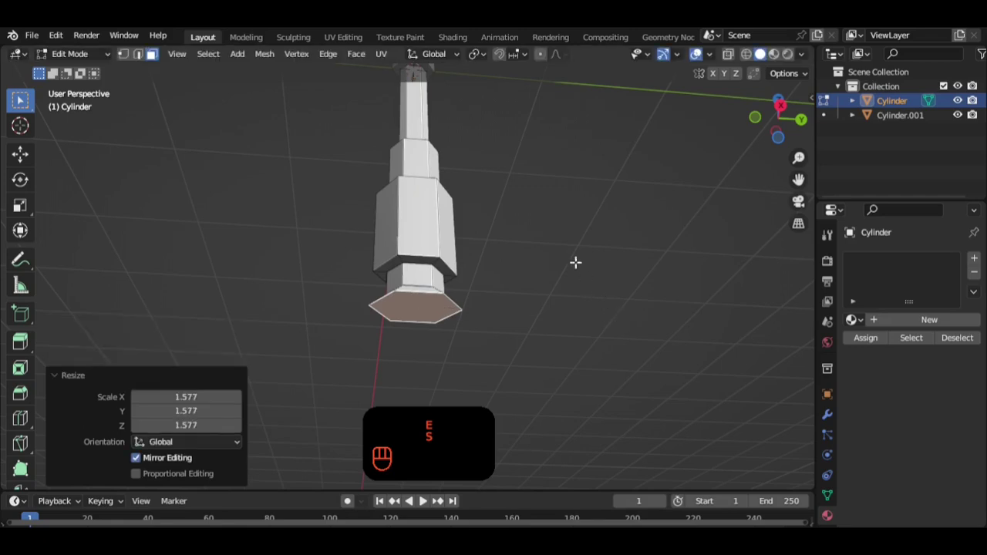
key(e)
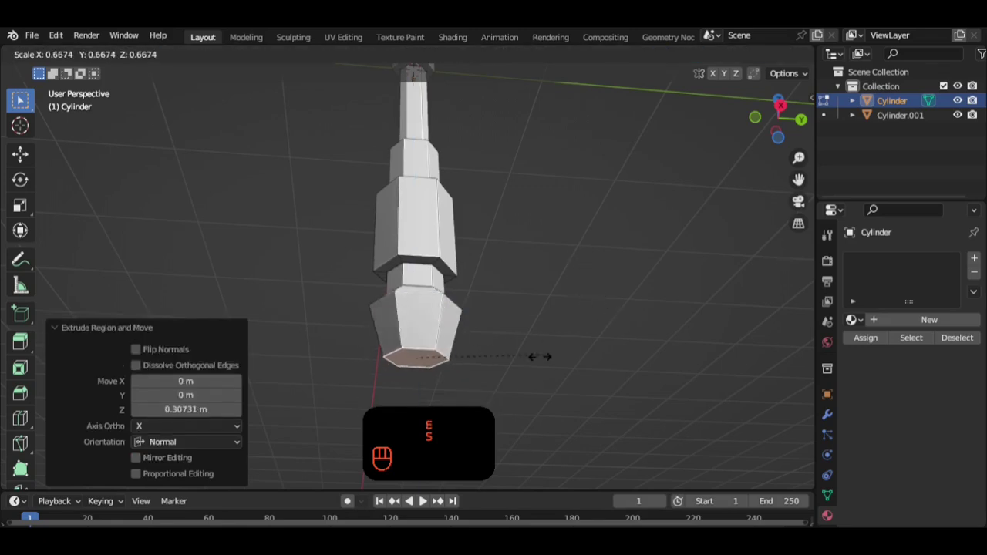
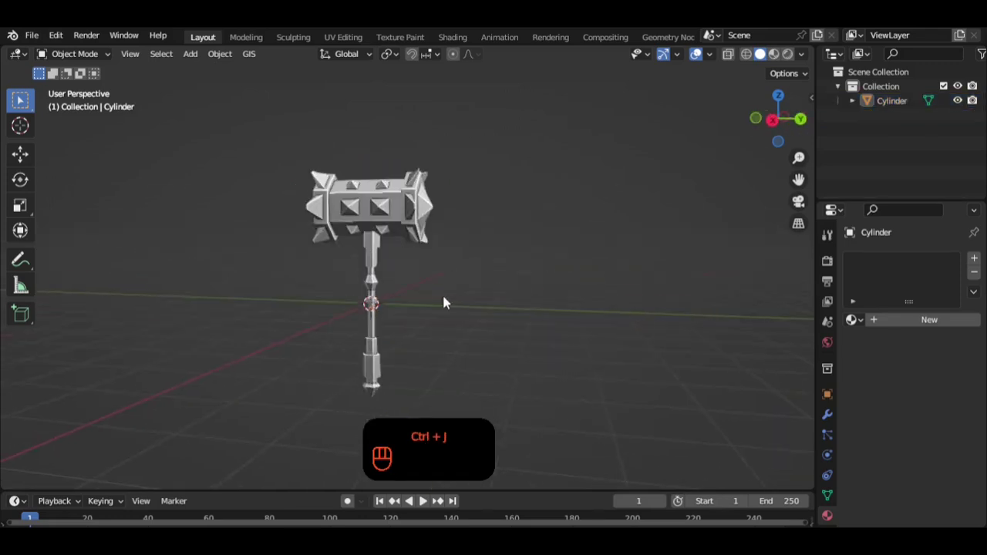
drag(486, 283, 459, 234)
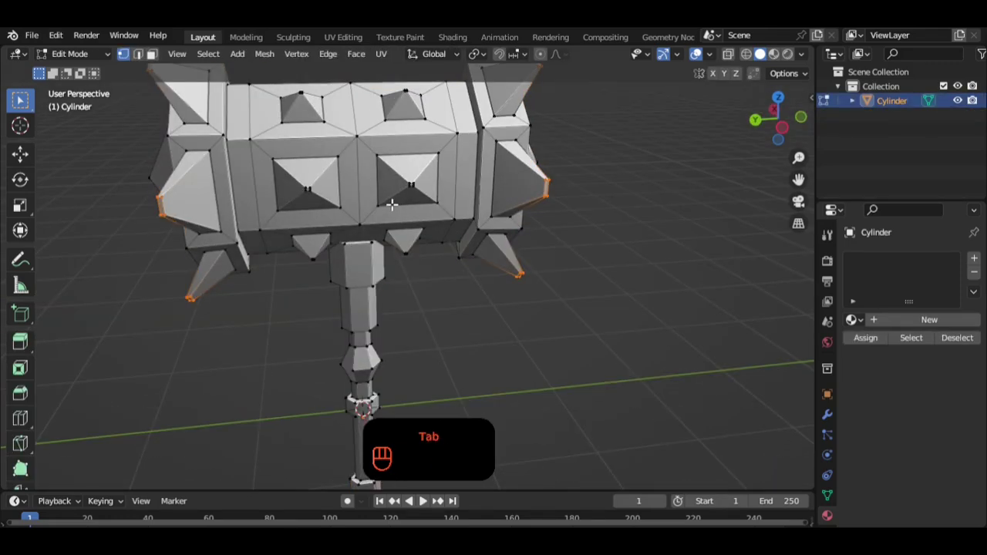
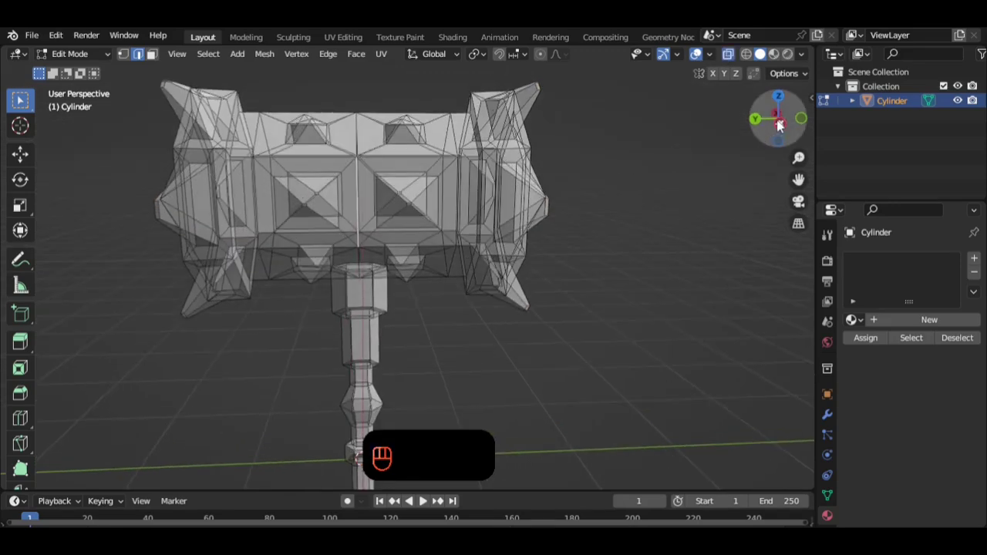
key(1)
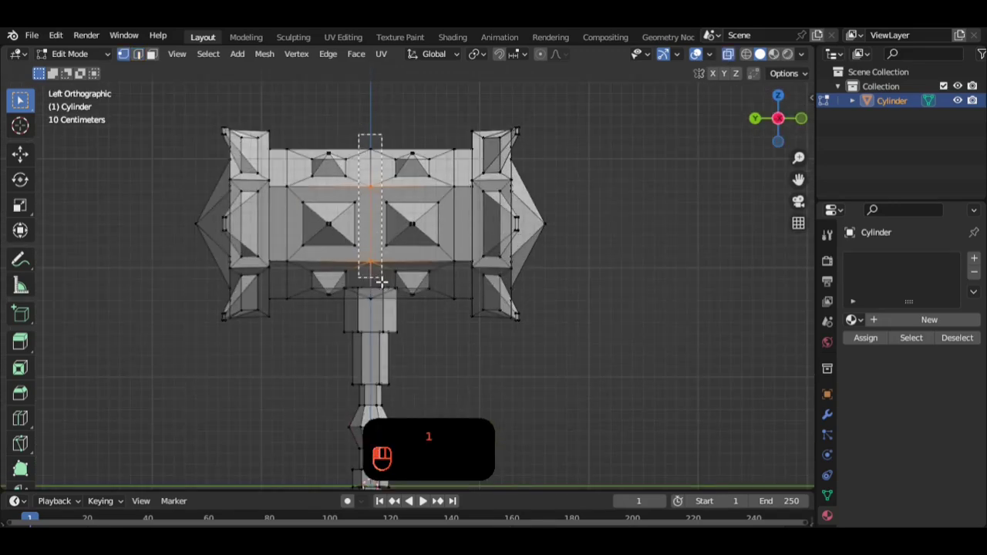
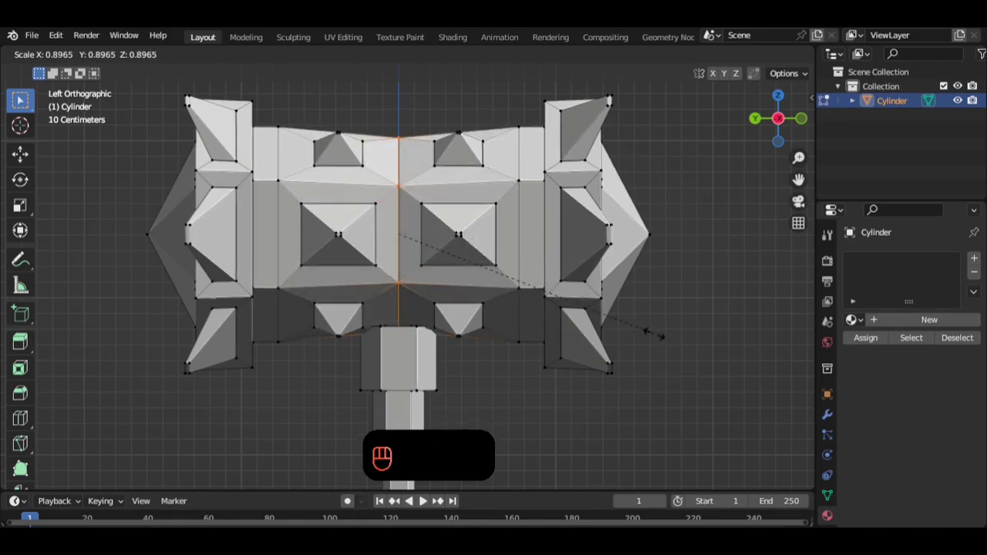
key(Tab)
drag(506, 298, 465, 277)
drag(478, 287, 500, 299)
drag(566, 304, 622, 339)
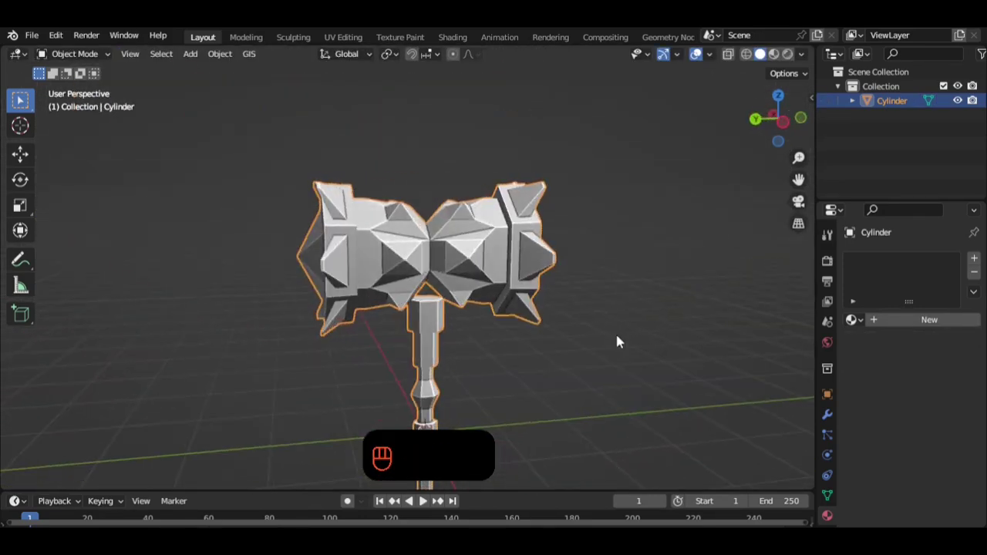
click(577, 337)
key(Tab)
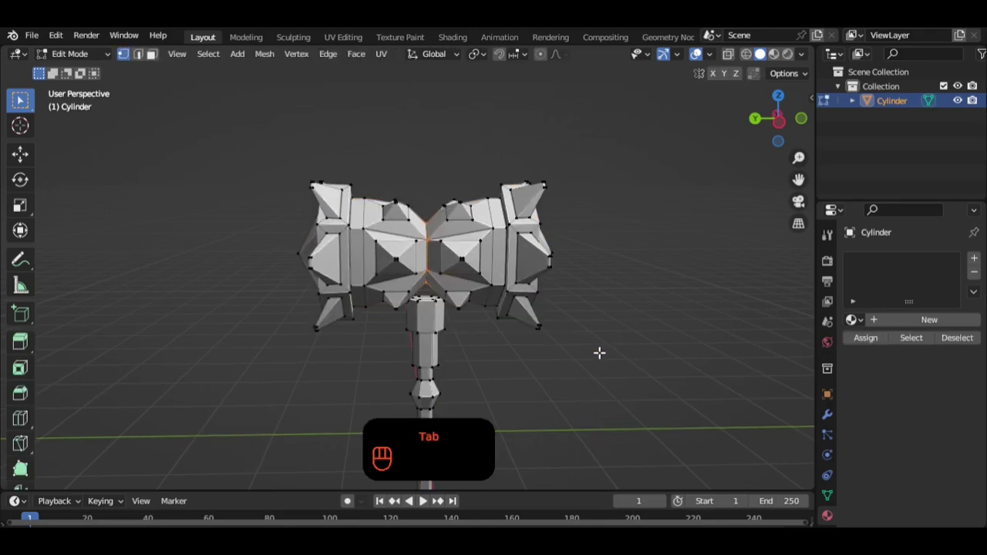
key(2)
key(ctrl+b)
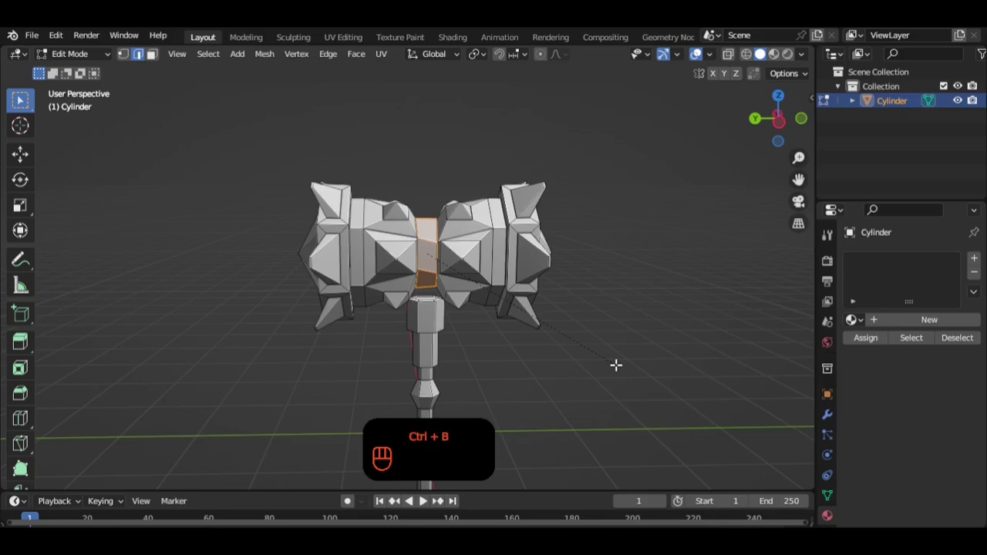
key(Tab)
drag(608, 356, 603, 339)
drag(604, 301, 480, 287)
drag(499, 282, 497, 339)
key(ctrl+z)
key(ctrl+z)
key(ctrl+z)
key(ctrl+z)
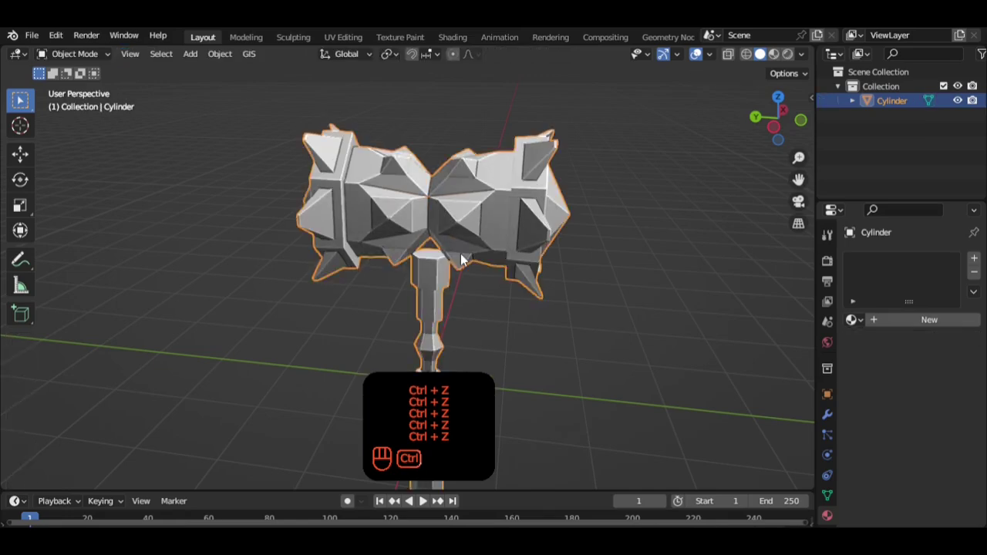
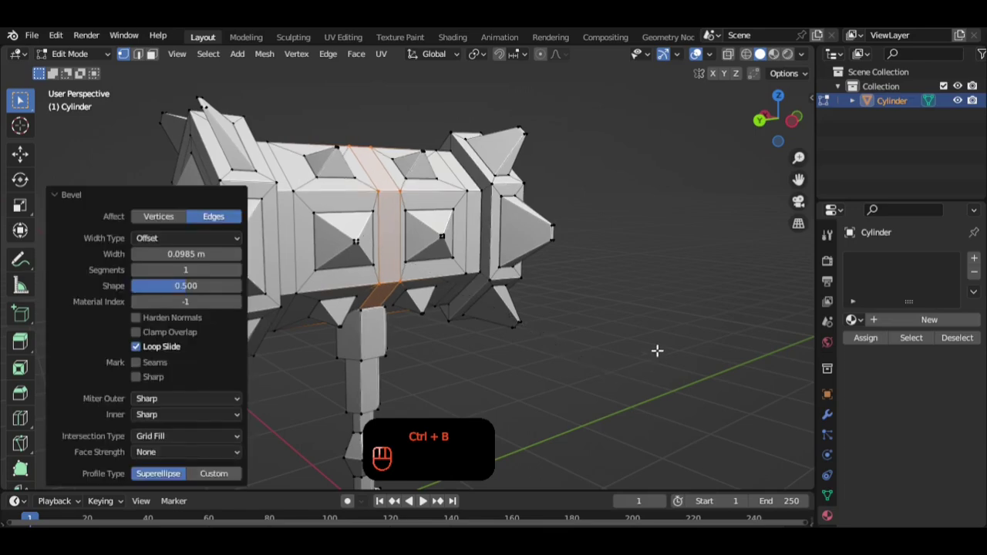
- Scale the bevelled centre band along its length and inspect it from around the head
key(s)
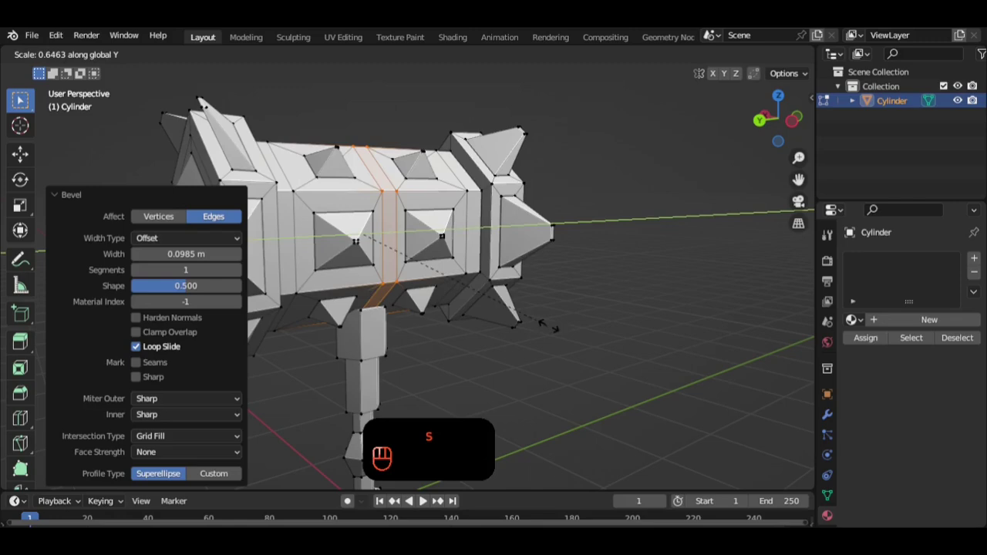
key(s)
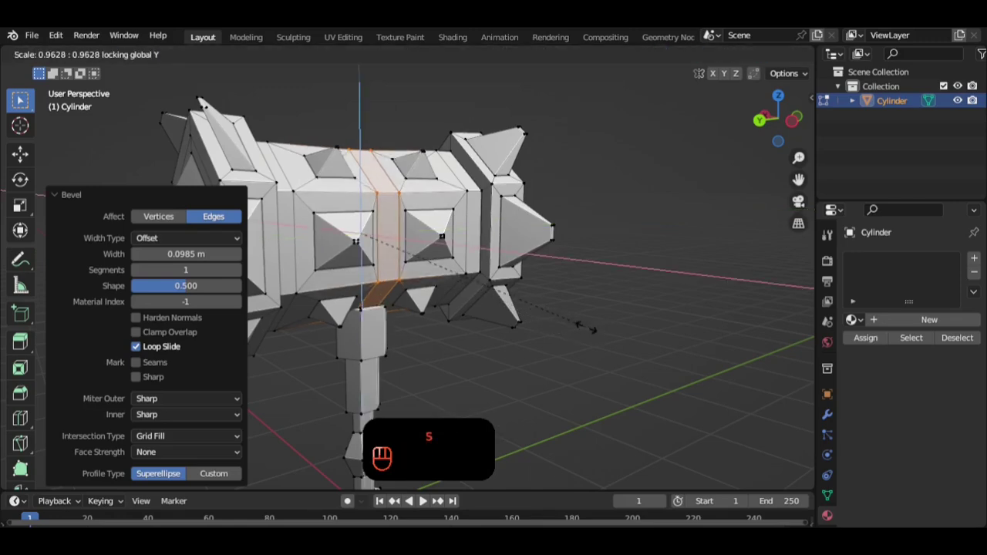
key(Tab)
drag(494, 338, 472, 325)
click(466, 300)
drag(465, 278, 484, 332)
click(484, 315)
drag(463, 296, 456, 285)
drag(424, 271, 401, 303)
drag(401, 303, 420, 288)
- Select the whole centre band ring and push its faces outward along their normals
click(421, 289)
key(ctrl+z)
key(ctrl+z)
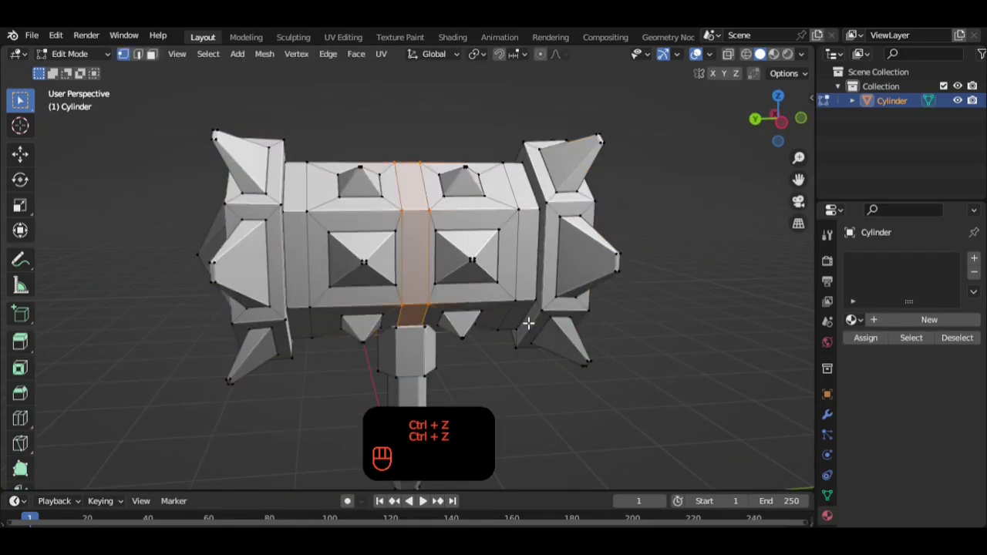
key(ctrl+z)
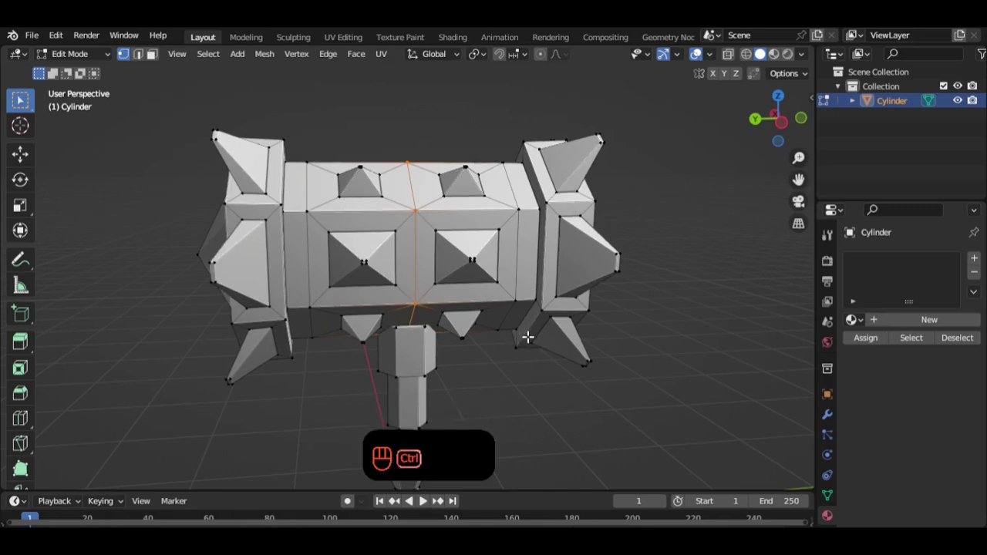
key(2)
key(ctrl+b)
key(3)
key(alt+e)
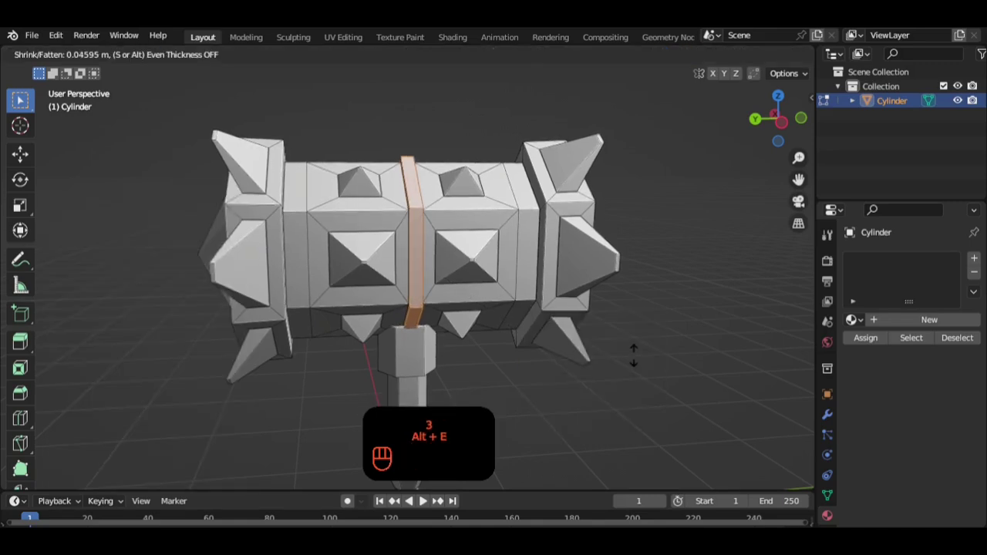
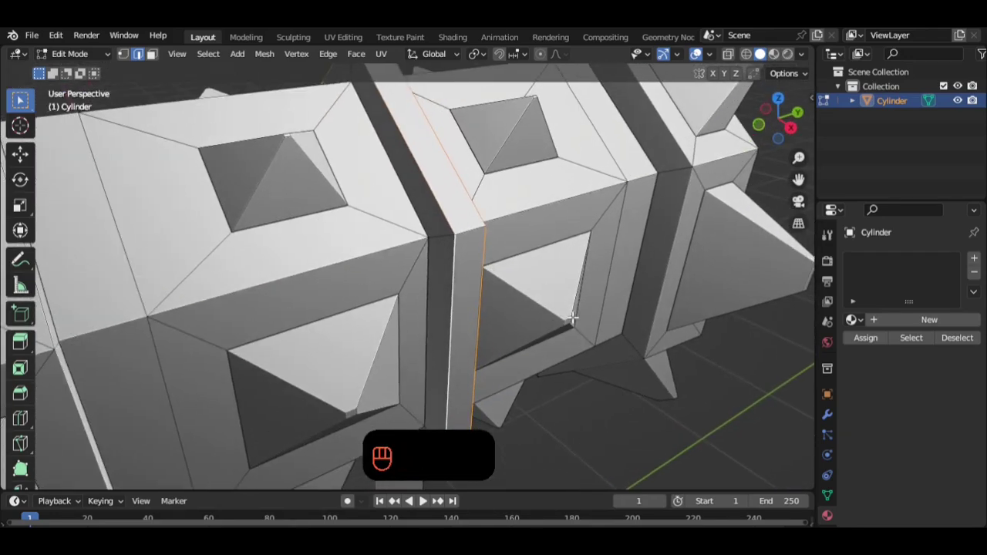
- Bevel the band's edge loops with extra segments, leave Edit Mode and view the whole hammer
key(ctrl+n)
key(ctrl+b)
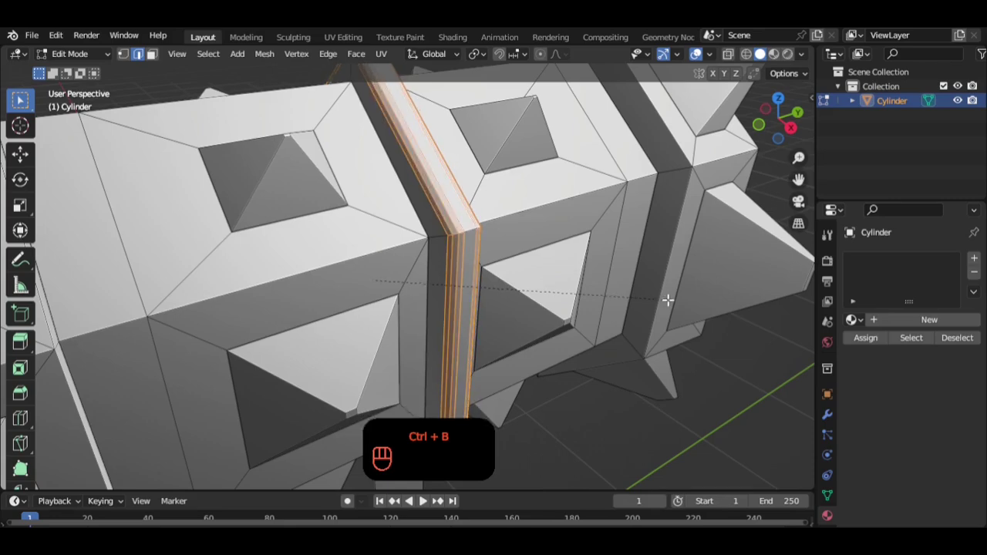
key(Tab)
drag(531, 250, 504, 291)
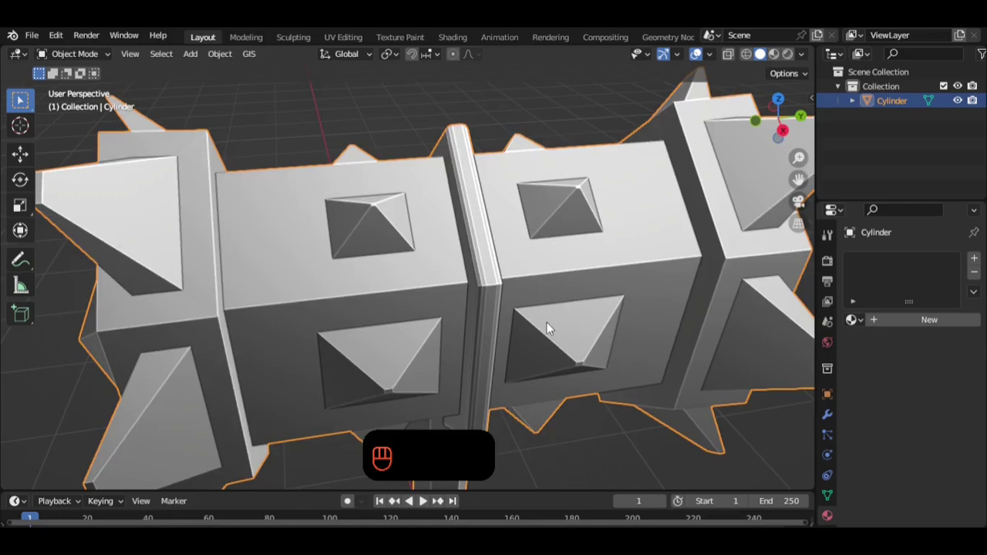
click(507, 265)
click(465, 225)
drag(543, 352, 528, 351)
drag(512, 318, 488, 341)
drag(582, 362, 554, 372)
drag(560, 417, 447, 290)
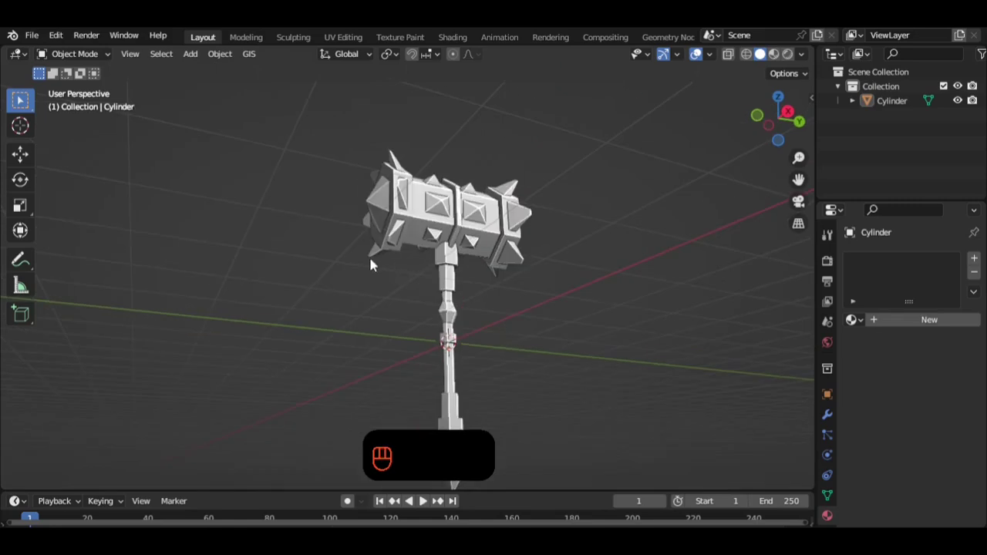
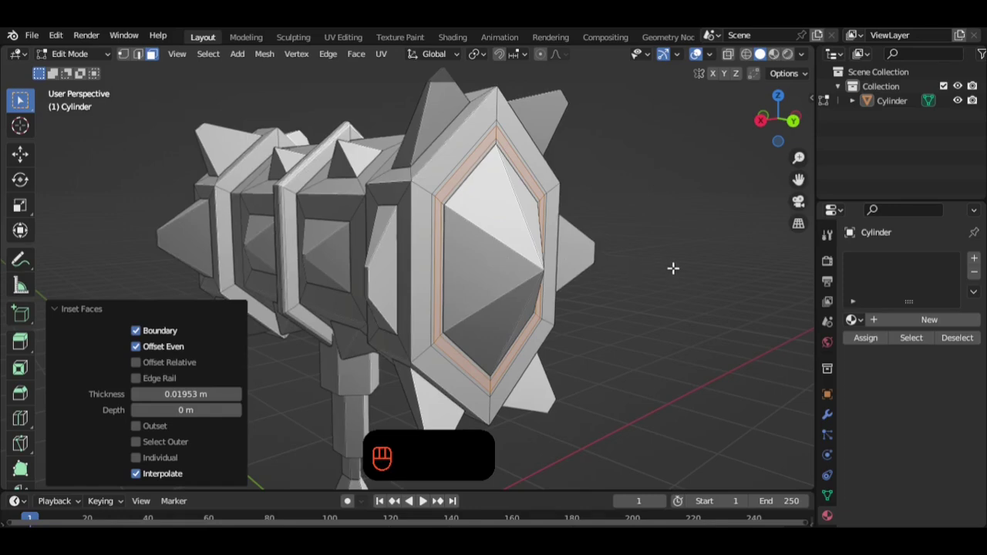
- Scale the inset end face to form the rim, leave Edit Mode and zoom out to the whole hammer
key(s)
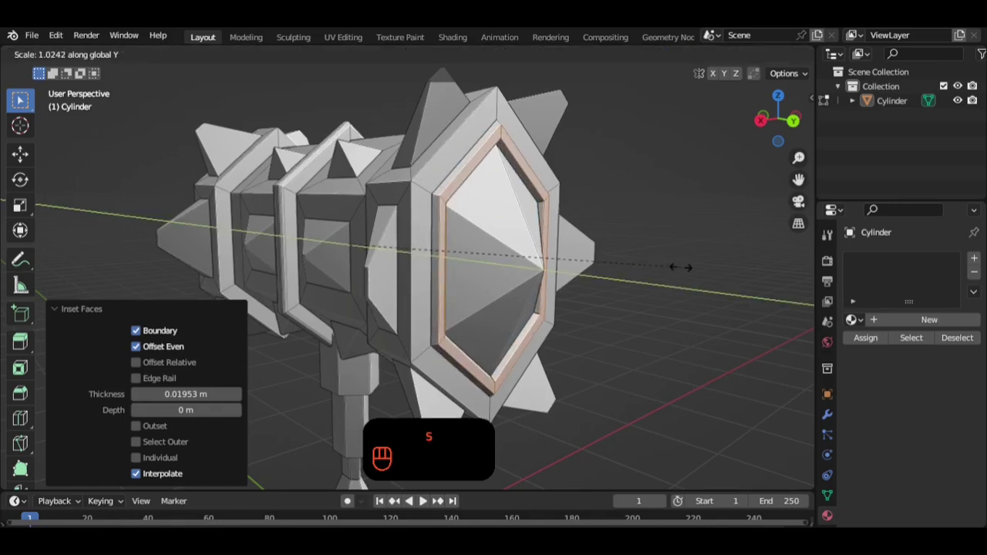
key(Tab)
drag(657, 271, 597, 258)
drag(589, 254, 596, 258)
drag(522, 255, 718, 253)
drag(717, 253, 633, 290)
drag(580, 280, 511, 256)
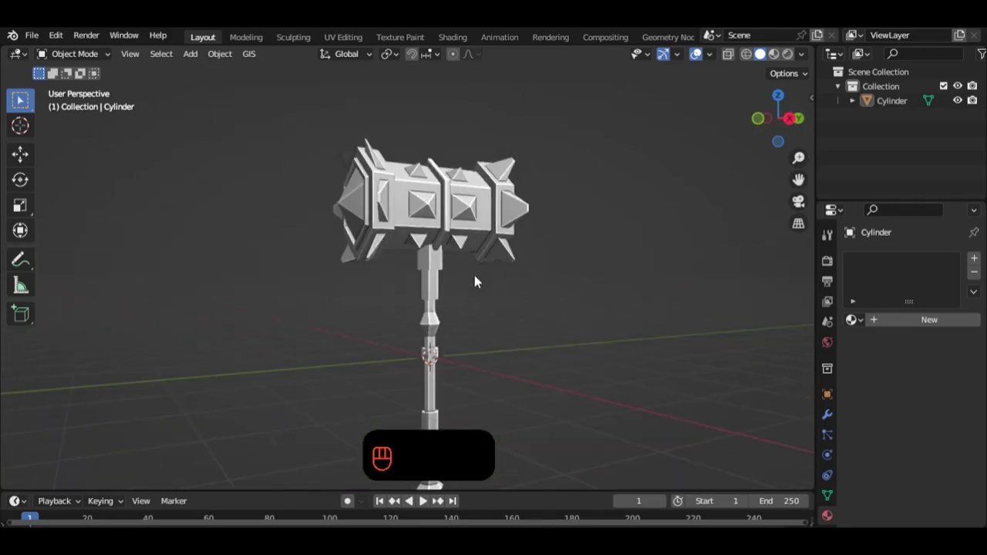
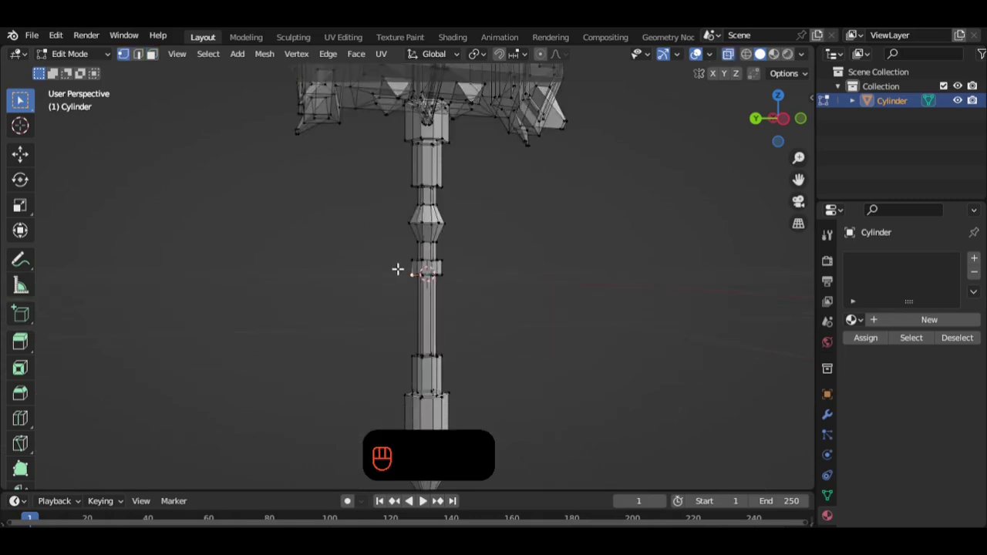
- Snap the 3D cursor to the grip ring faces and set the hammer's origin to that cursor
key(3)
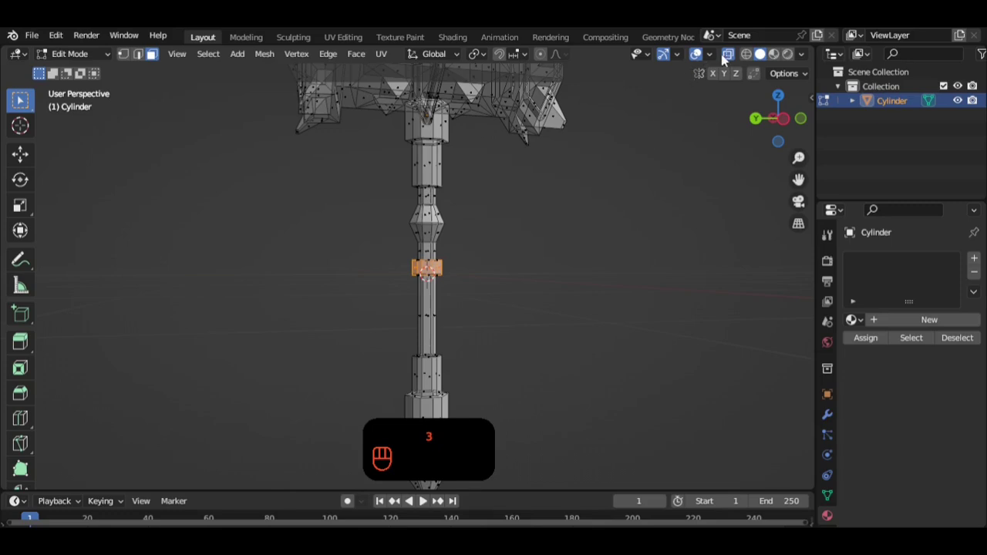
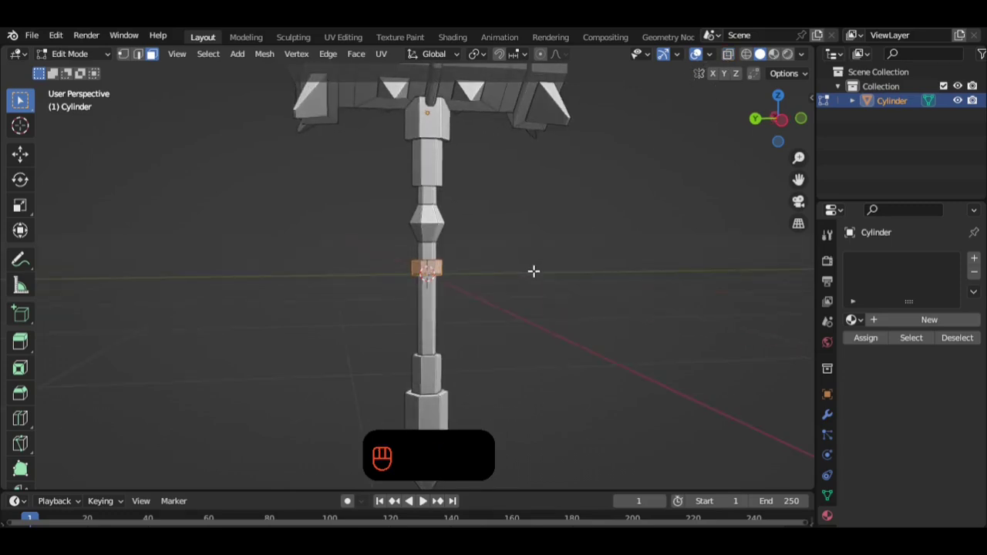
key(shift+s)
key(shift+s)
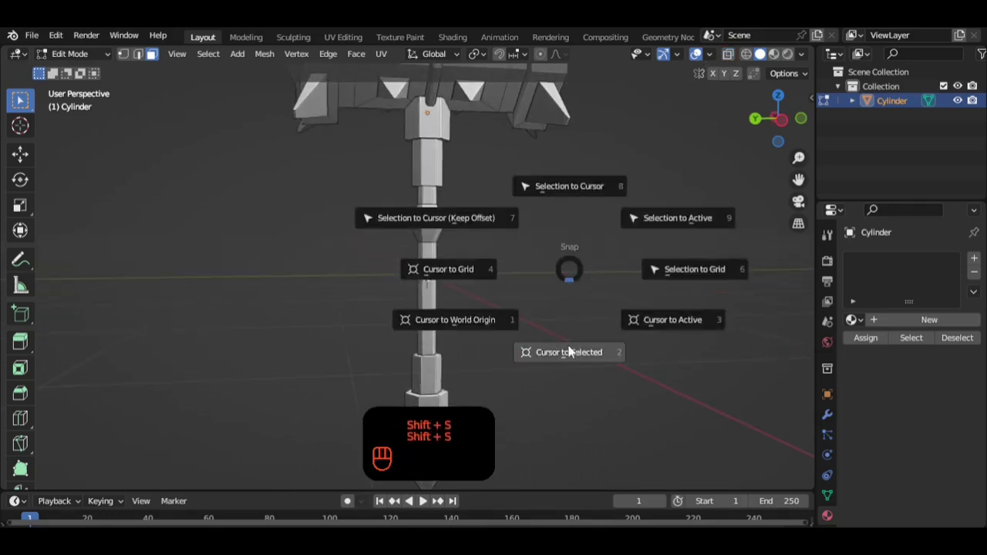
key(Tab)
drag(546, 277, 659, 311)
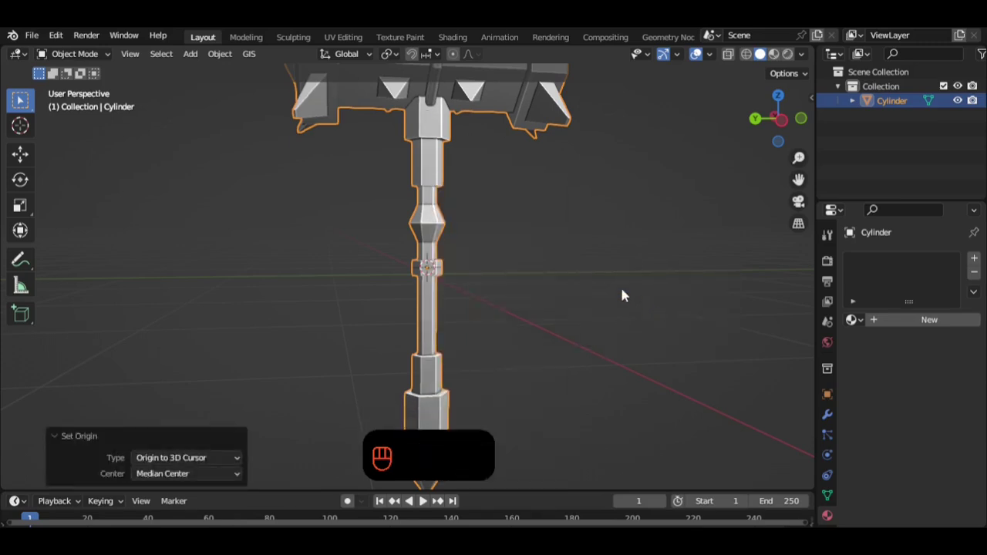
drag(607, 290, 569, 292)
drag(567, 293, 612, 315)
- Test-rotate the hammer around the new grip origin, cancel it and look the model over
key(r)
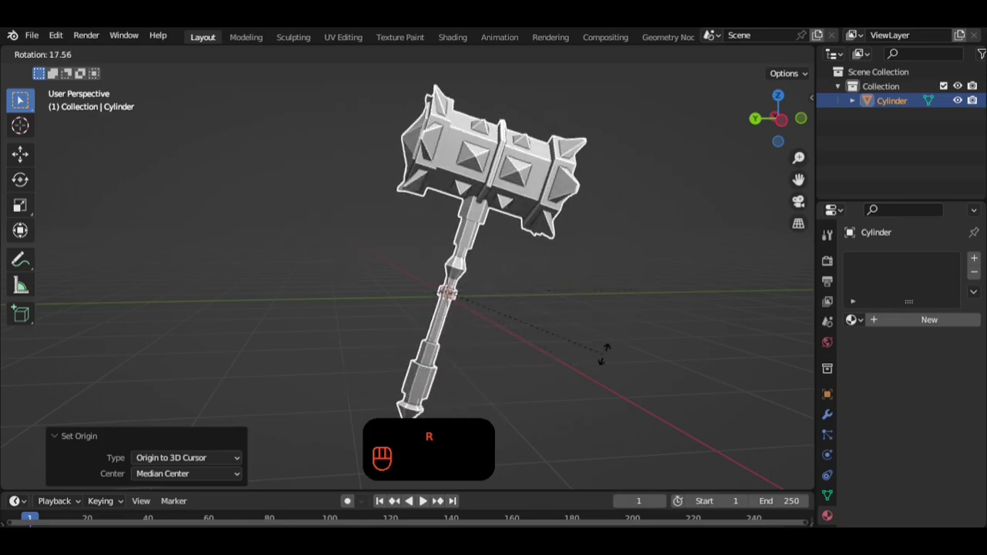
click(614, 291)
drag(540, 300, 590, 297)
drag(568, 283, 571, 291)
click(566, 293)
click(485, 285)
drag(501, 254, 5, 267)
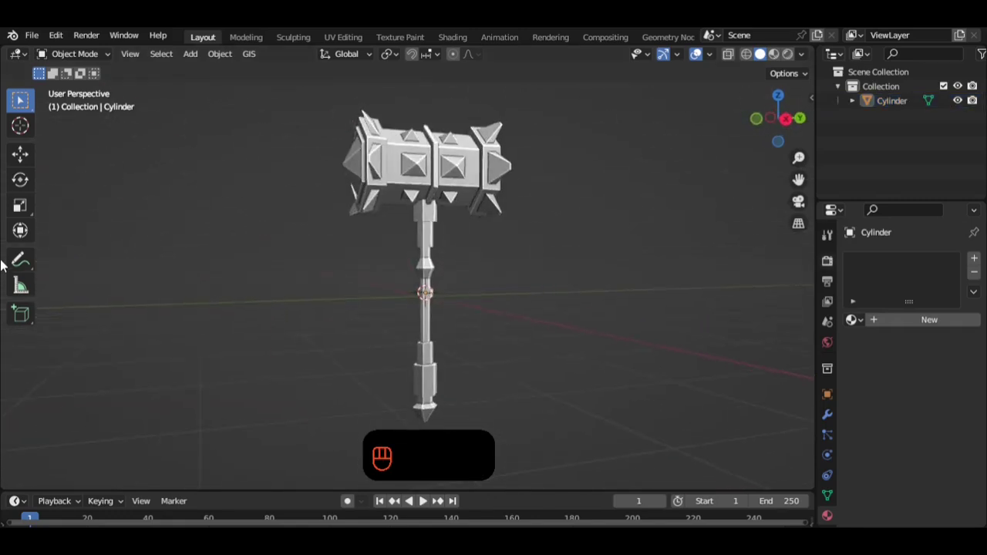